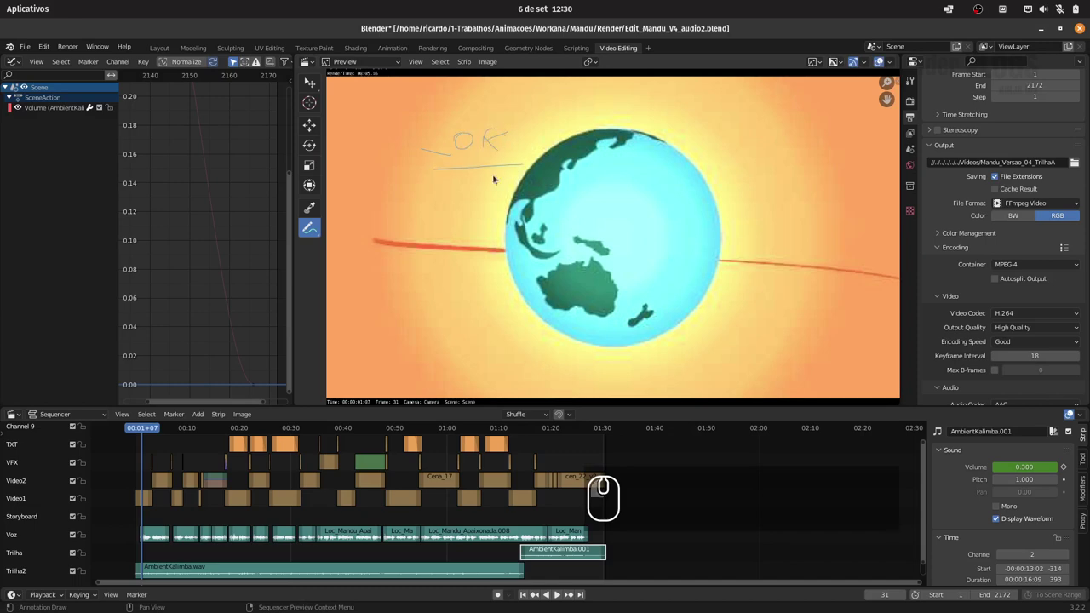
- Jump to the countryside shot and sketch an X in its sky
{"action": "left_click_drag", "start_coordinate": [147, 432], "coordinate": [171, 431]}
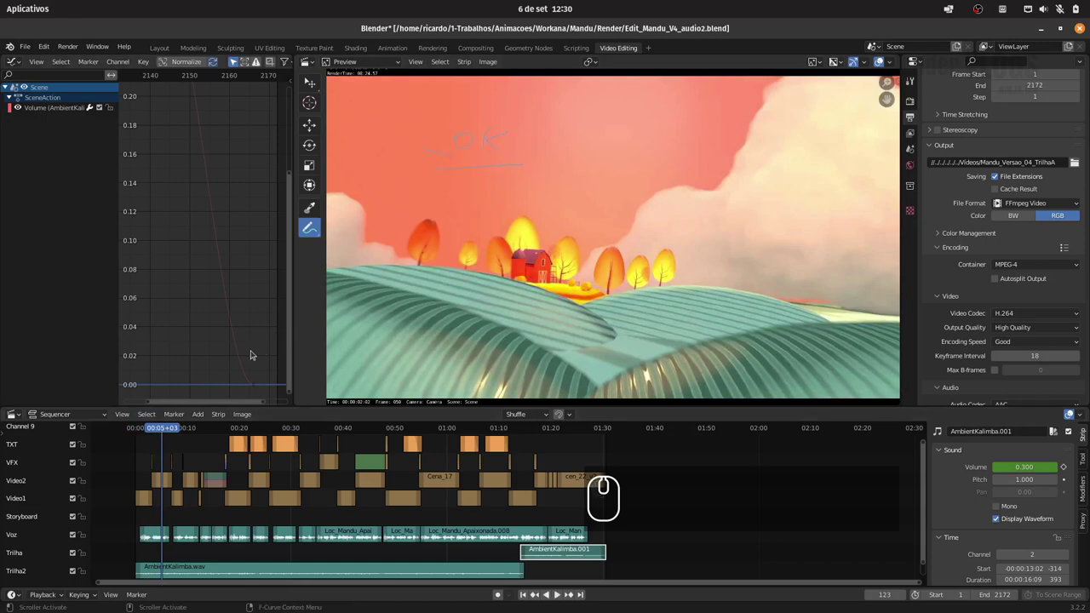
{"action": "left_click", "coordinate": [599, 165]}
{"action": "left_click", "coordinate": [584, 163]}
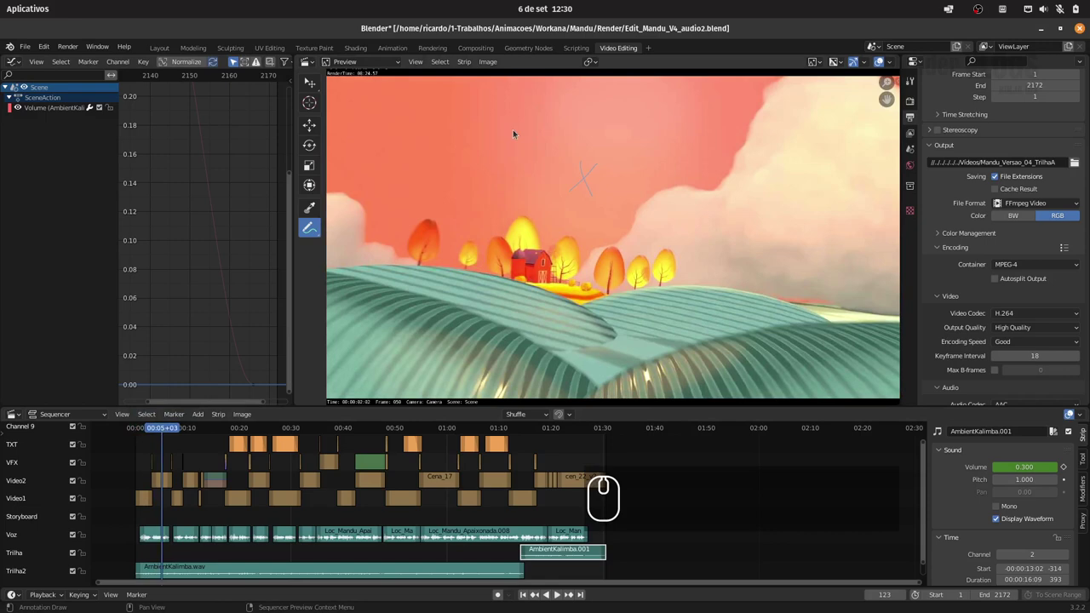
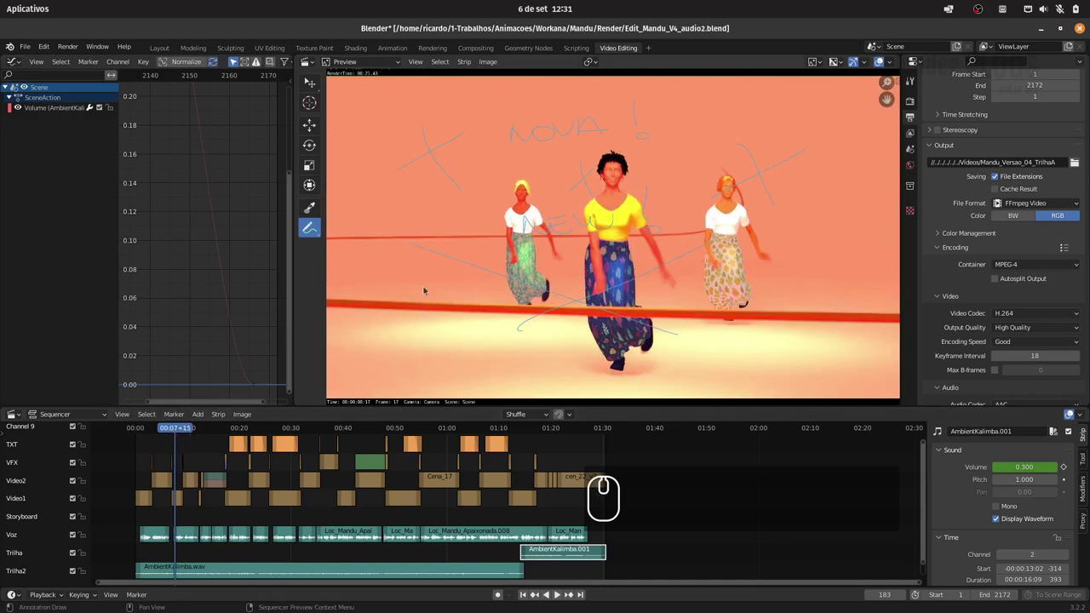
- Sketch a rough figure outline to the left of the dancers
{"action": "left_click", "coordinate": [389, 222]}
{"action": "left_click", "coordinate": [392, 222]}
{"action": "left_click", "coordinate": [397, 207]}
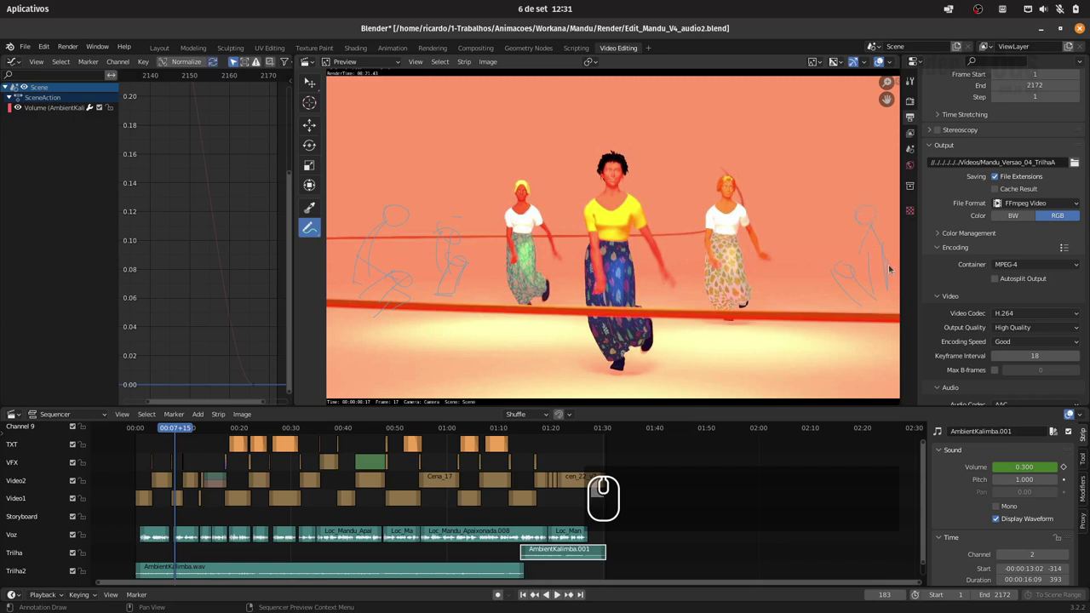
- Sketch a figure to the right of the dancers plus small strokes near the central dancer
{"action": "left_click", "coordinate": [861, 235]}
{"action": "double_click", "coordinate": [845, 258]}
{"action": "left_click", "coordinate": [834, 267]}
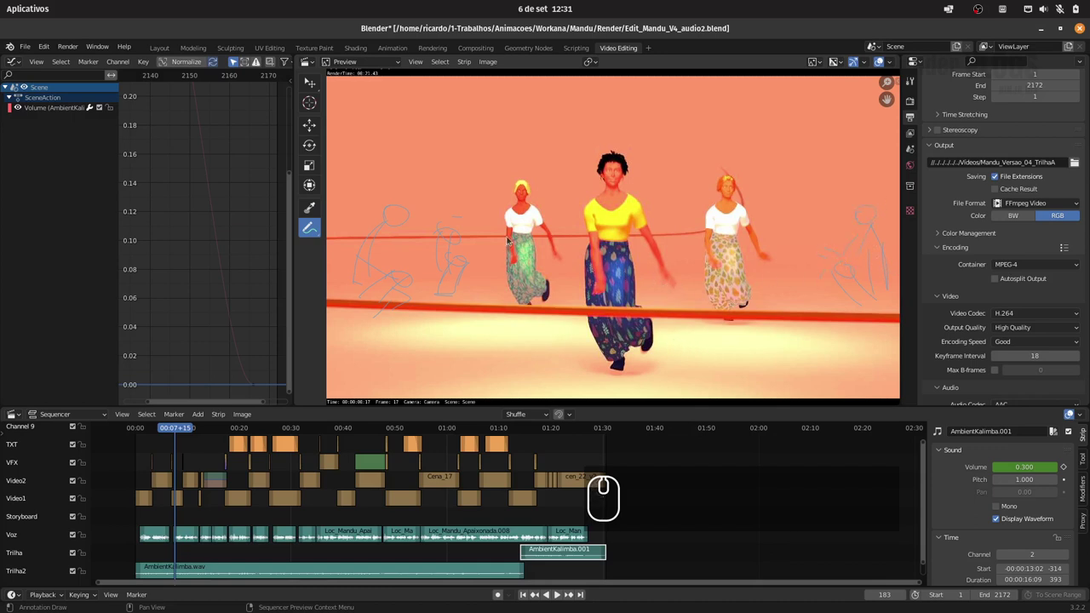
{"action": "left_click", "coordinate": [510, 240]}
{"action": "left_click", "coordinate": [477, 280]}
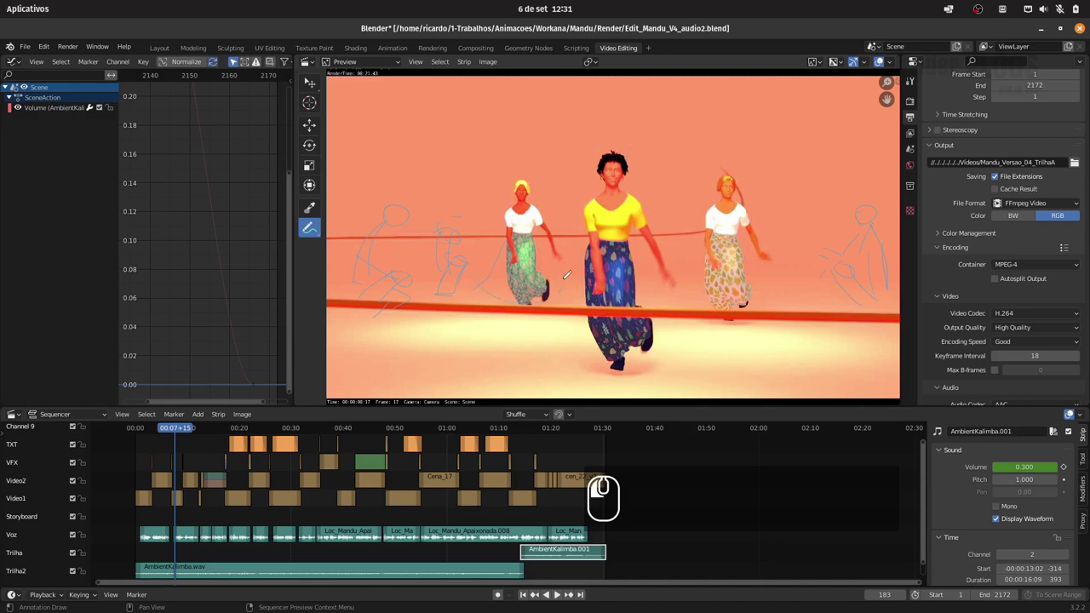
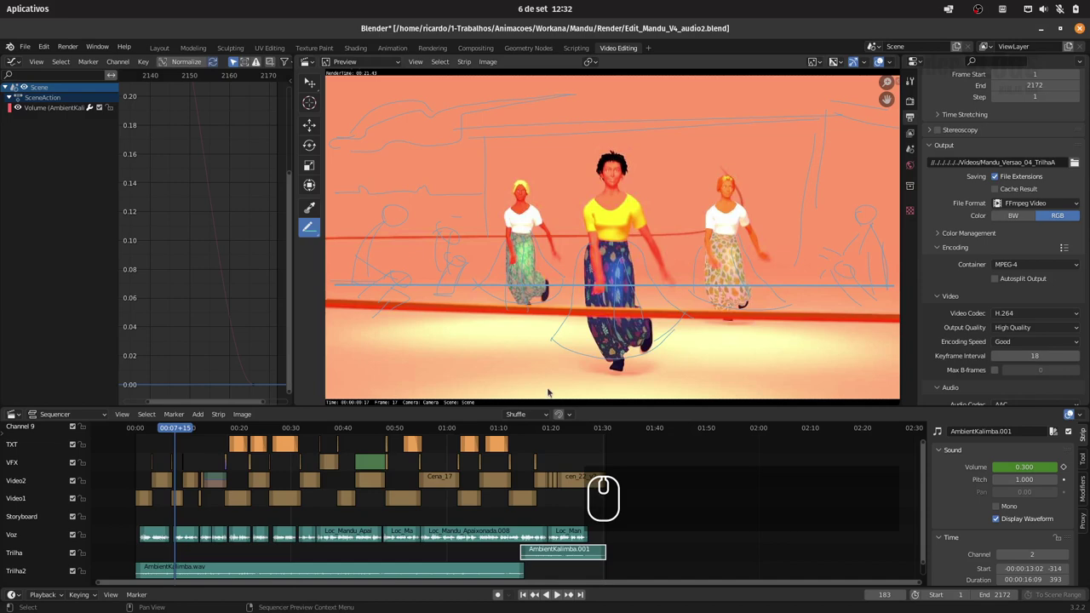
- Sketch background buildings and a ground line over the dancers, then jump to the handshake logo shot
{"action": "left_click_drag", "start_coordinate": [181, 433], "coordinate": [192, 435]}
{"action": "left_click_drag", "start_coordinate": [318, 226], "coordinate": [362, 228]}
{"action": "left_click", "coordinate": [754, 335]}
{"action": "left_click", "coordinate": [777, 326]}
{"action": "left_click_drag", "start_coordinate": [192, 432], "coordinate": [224, 433]}
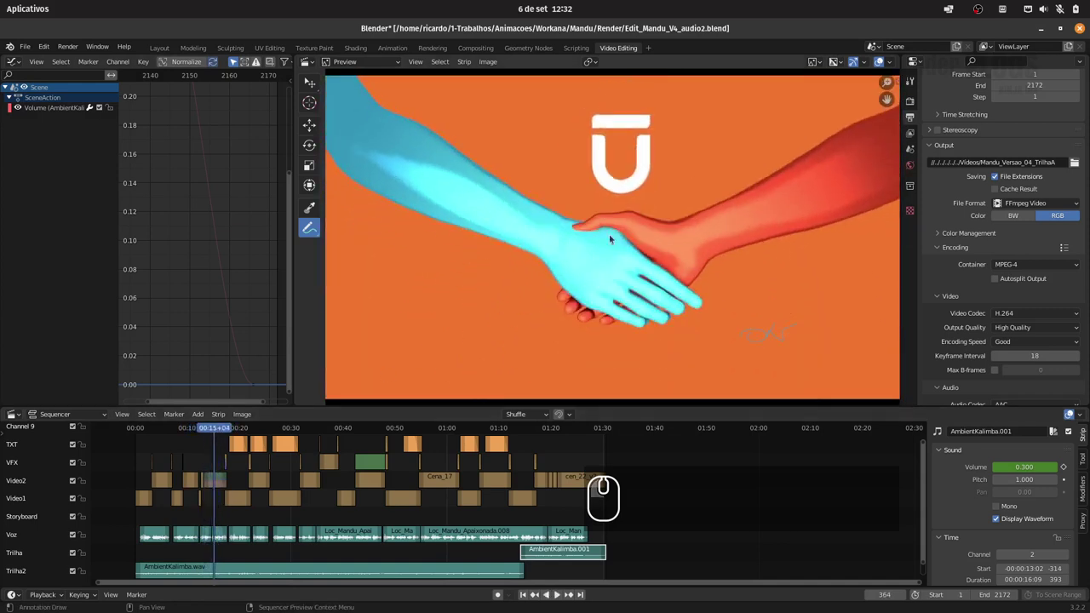
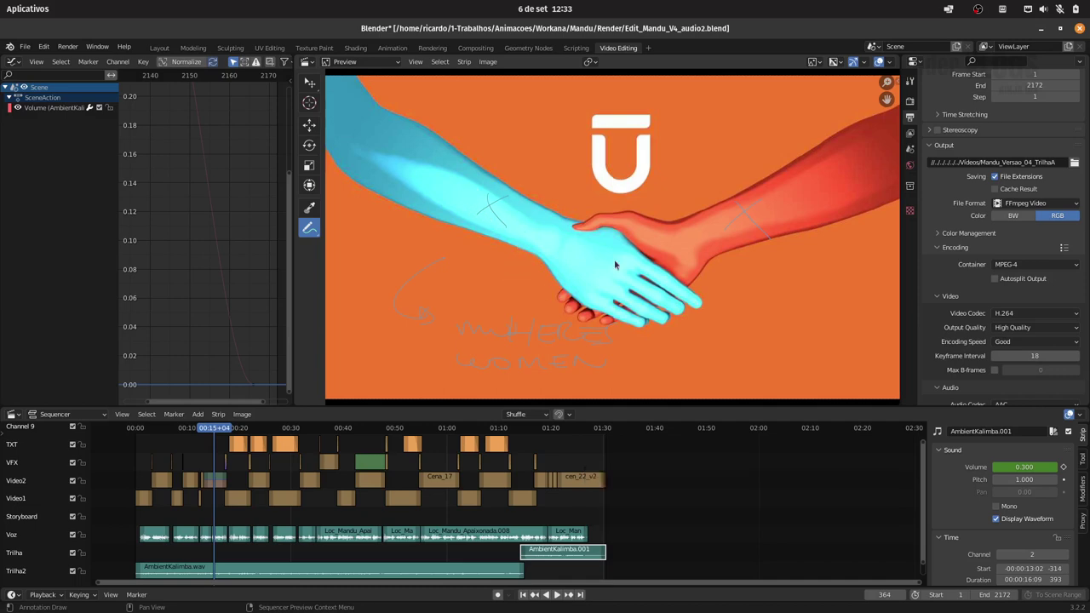
- Write a handwritten caption below the handshake and step to the next shot
{"action": "left_click_drag", "start_coordinate": [216, 434], "coordinate": [244, 430]}
{"action": "left_click", "coordinate": [240, 430]}
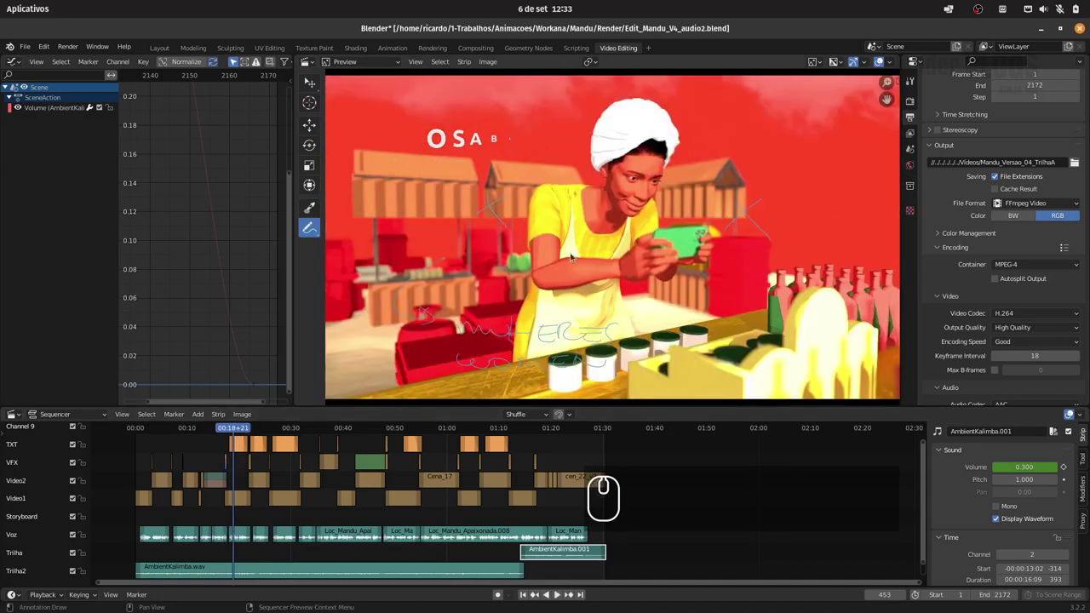
- Sketch a skyline and horizon line across the market-woman shot
{"action": "left_click", "coordinate": [701, 239]}
{"action": "left_click", "coordinate": [701, 239]}
{"action": "double_click", "coordinate": [701, 240]}
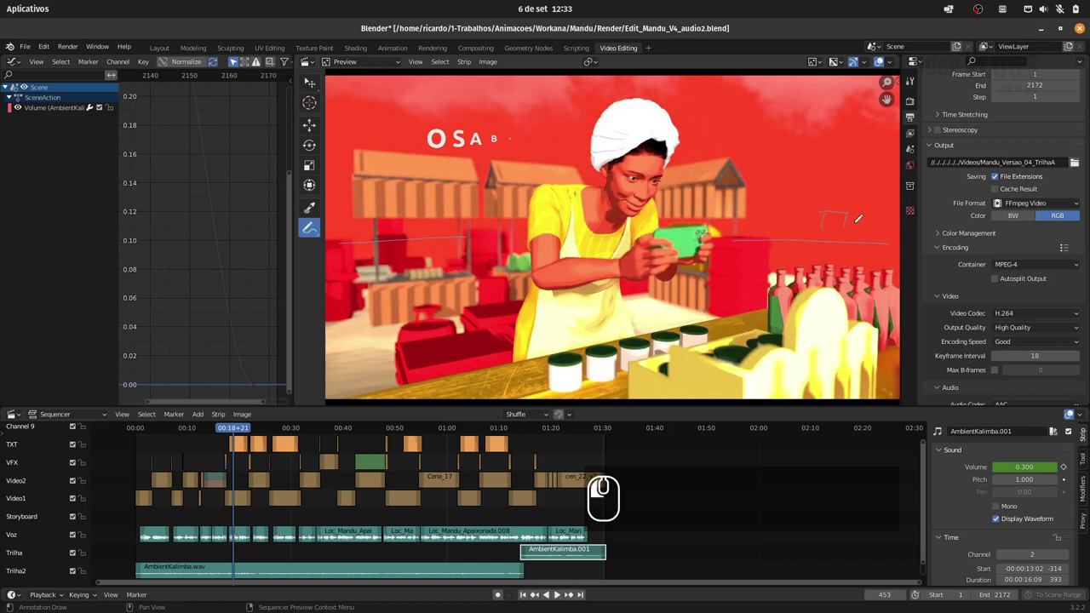
{"action": "left_click", "coordinate": [701, 239]}
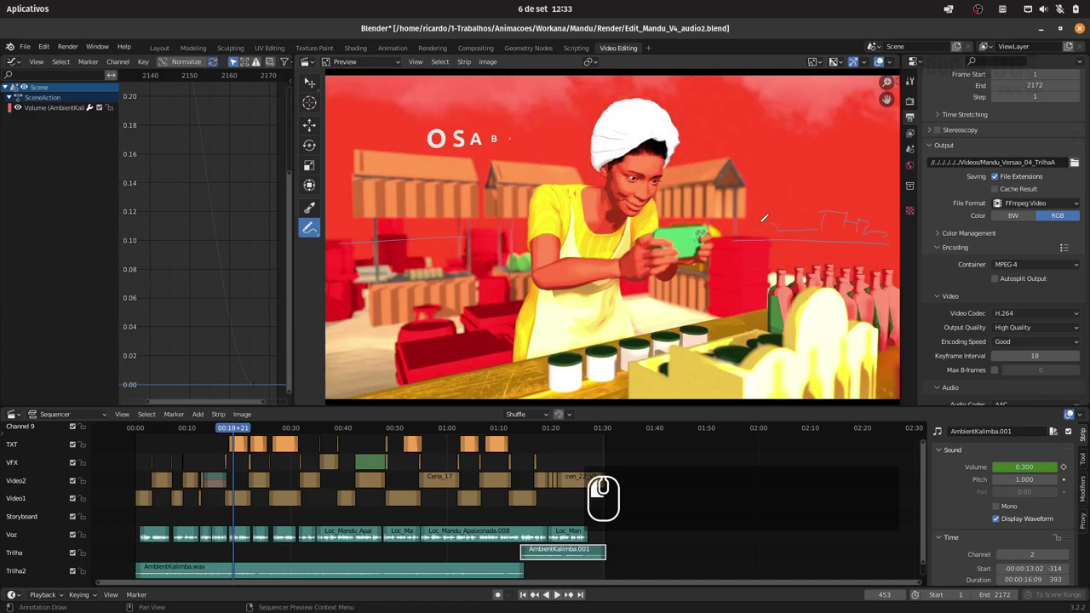
{"action": "left_click", "coordinate": [526, 232]}
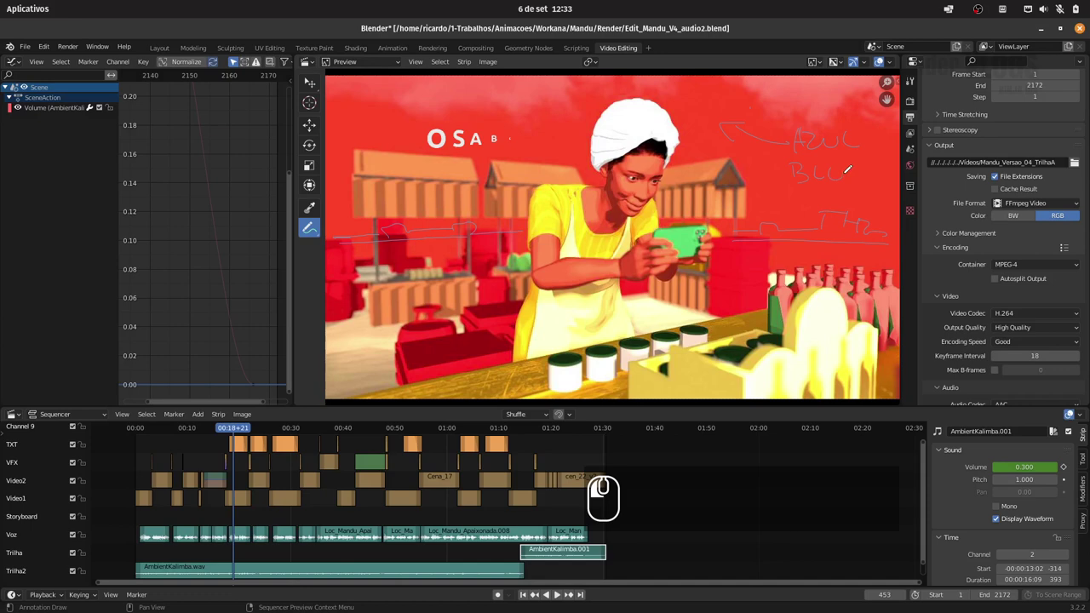
- Write the AZUL BLUE note and add strokes near the title
{"action": "left_click", "coordinate": [846, 178]}
{"action": "left_click", "coordinate": [847, 170]}
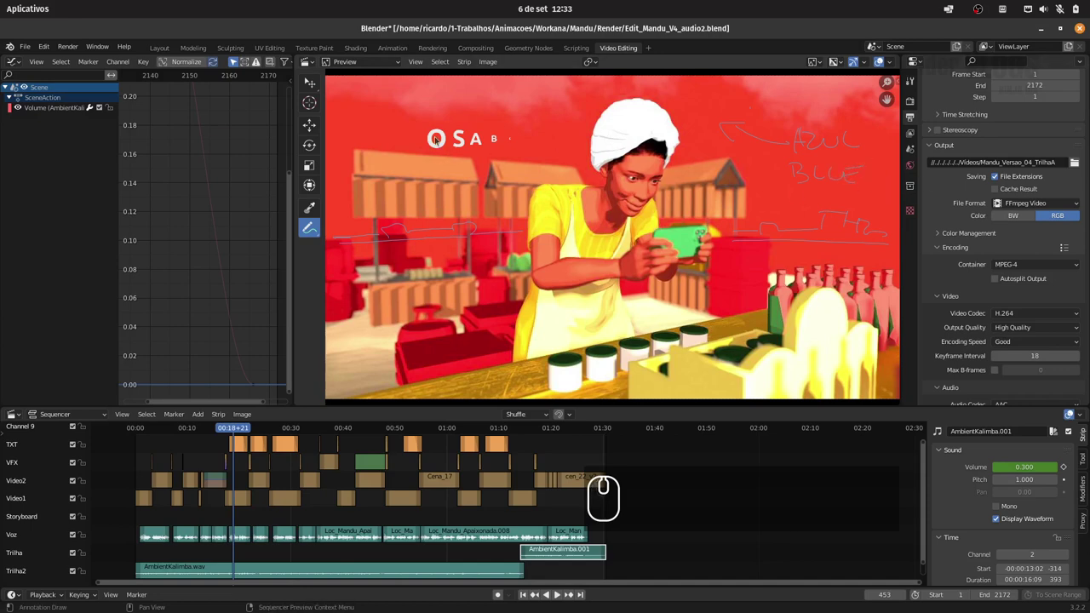
{"action": "left_click", "coordinate": [424, 109]}
{"action": "left_click", "coordinate": [398, 114]}
- Jump to the O SABER TRADICIONAL phone shot and write a note above its title
{"action": "left_click_drag", "start_coordinate": [237, 432], "coordinate": [272, 438]}
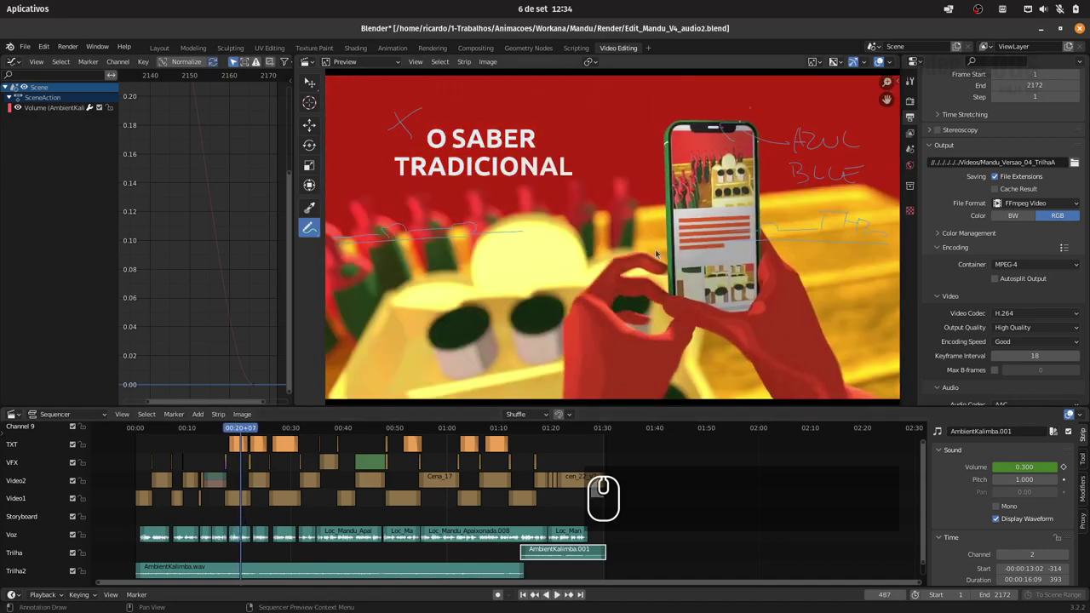
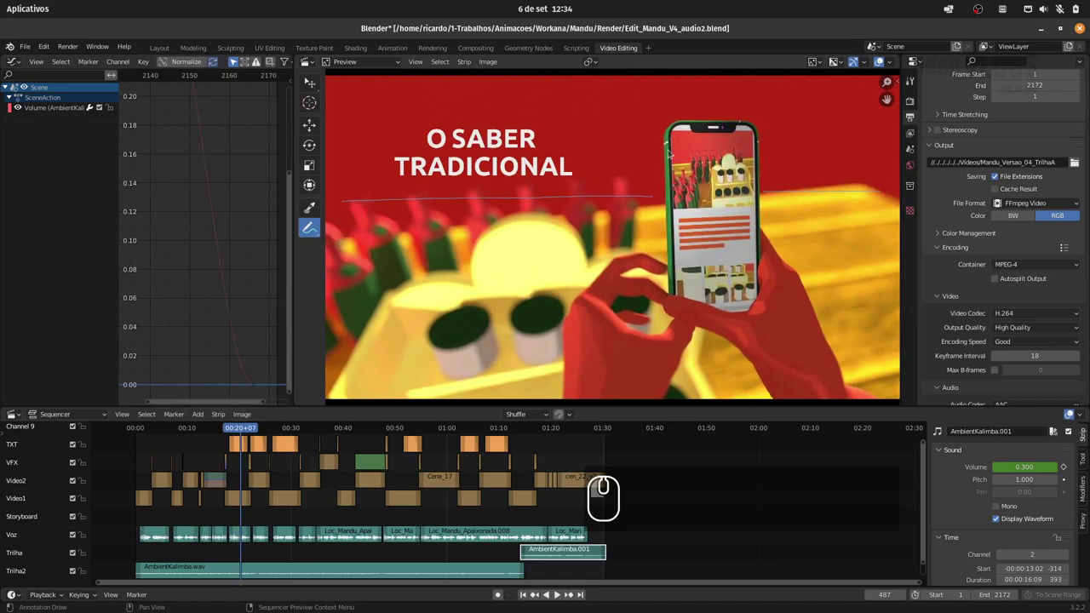
{"action": "left_click", "coordinate": [802, 83]}
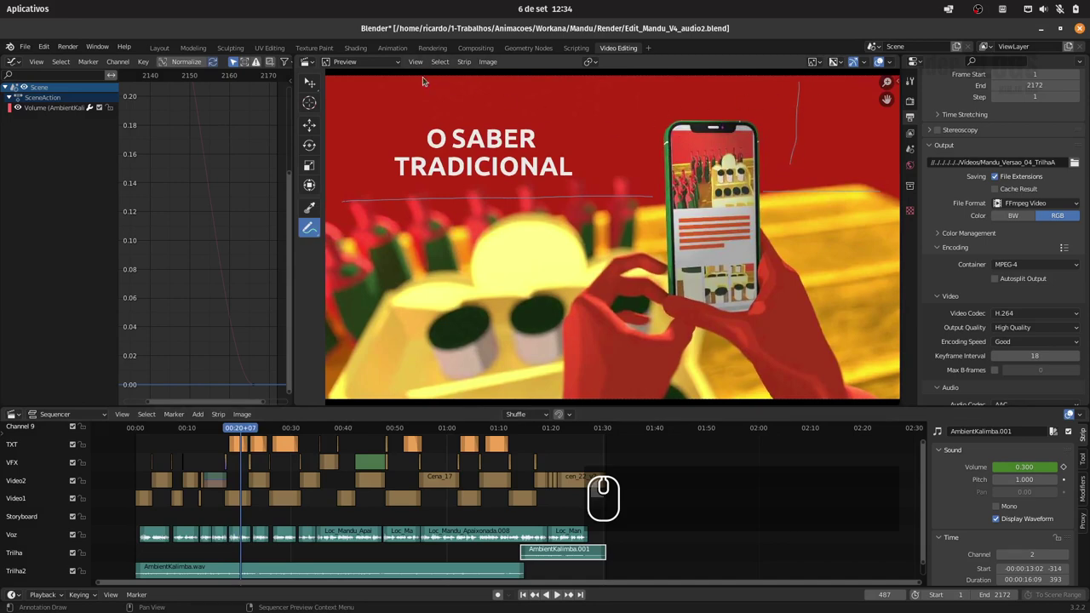
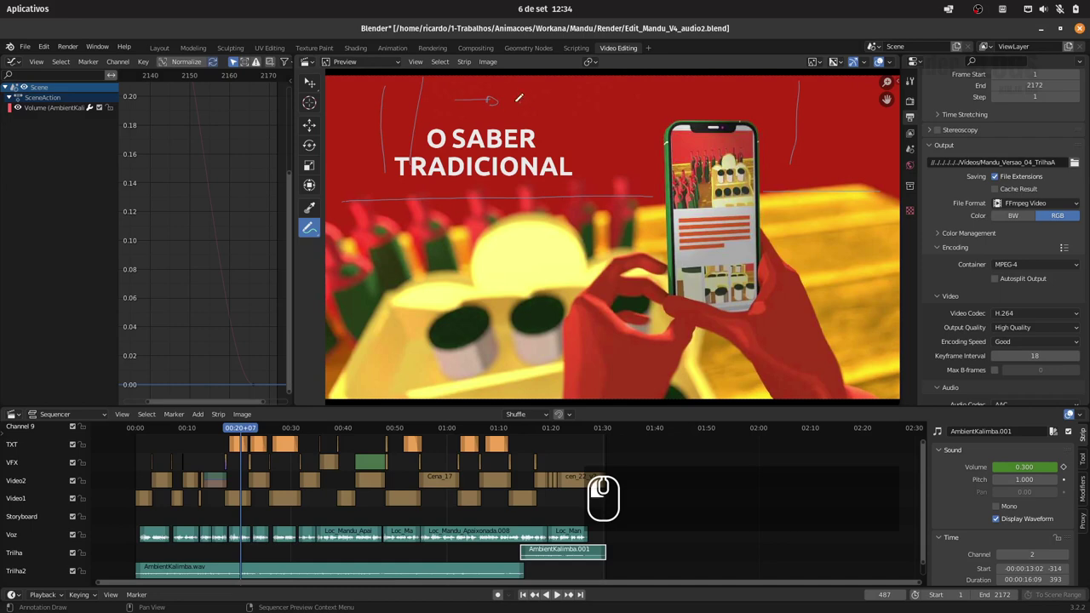
{"action": "left_click", "coordinate": [544, 107]}
{"action": "left_click", "coordinate": [534, 104]}
{"action": "left_click", "coordinate": [558, 100]}
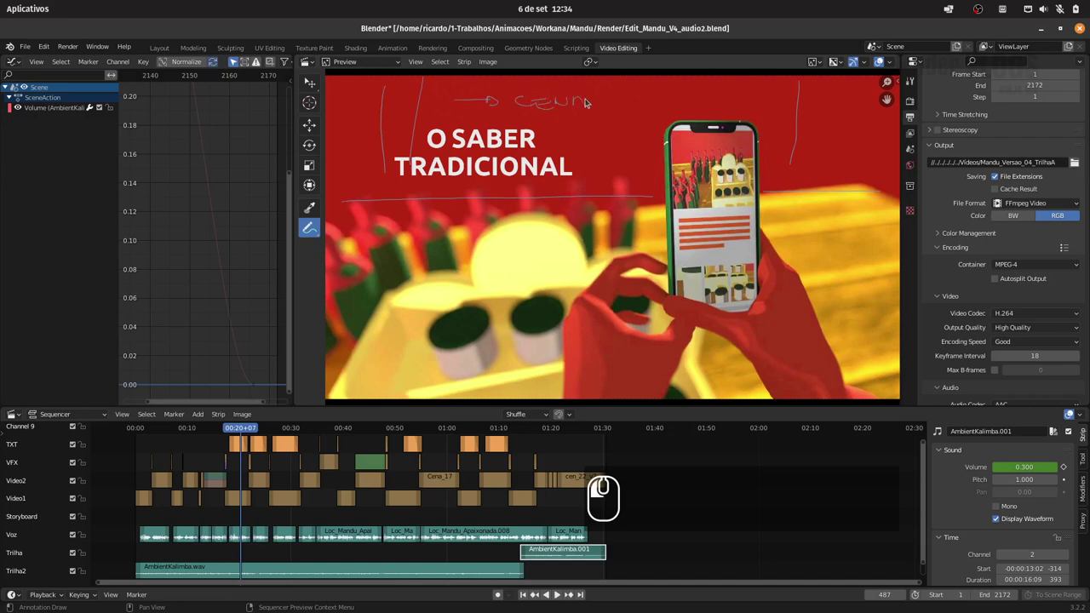
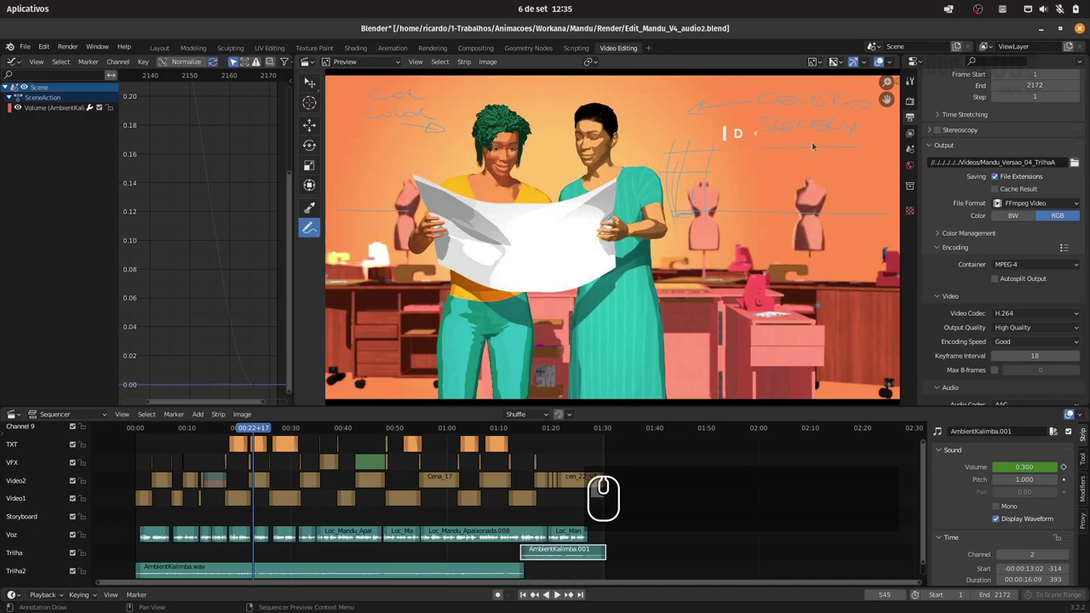
- Sketch lines on the pattern-sheet shot, then undo the earlier notes on the beekeeper frame
{"action": "left_click_drag", "start_coordinate": [338, 82], "coordinate": [882, 92]}
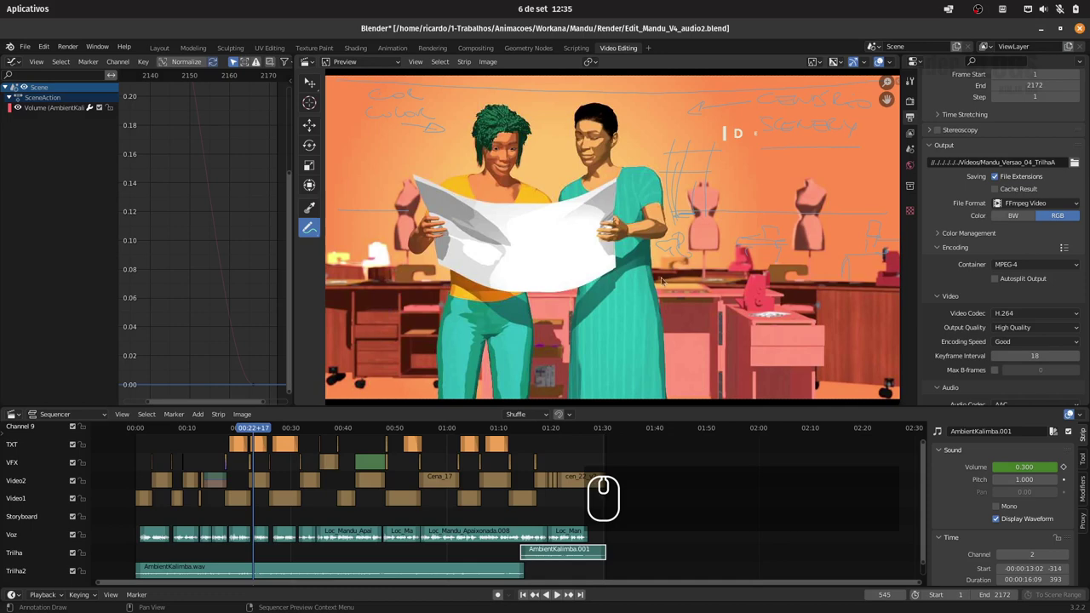
{"action": "left_click_drag", "start_coordinate": [259, 429], "coordinate": [276, 430]}
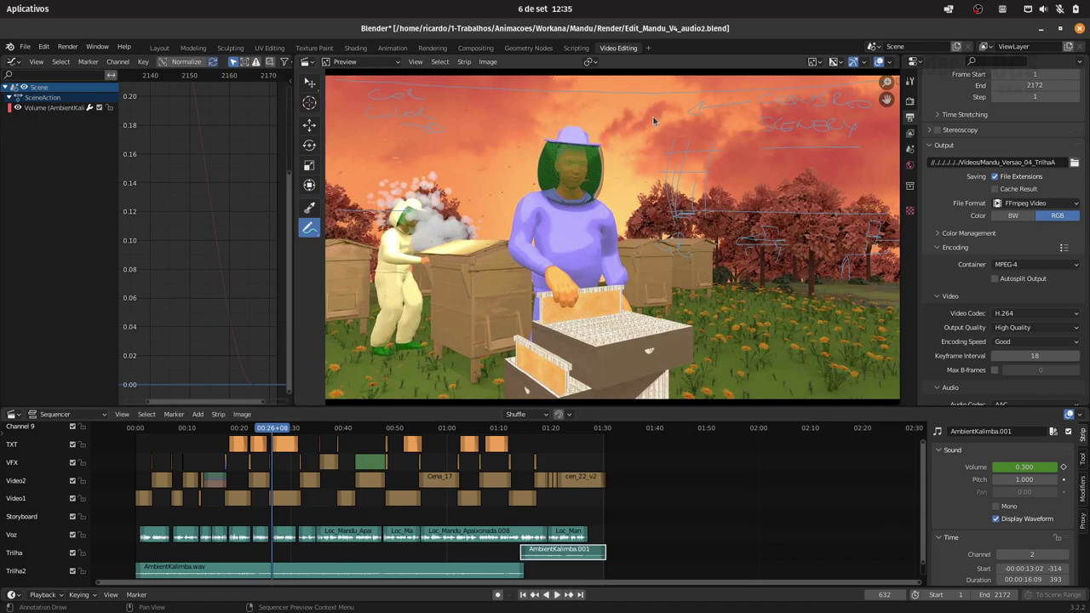
{"action": "left_click", "coordinate": [650, 113]}
{"action": "left_click", "coordinate": [649, 106]}
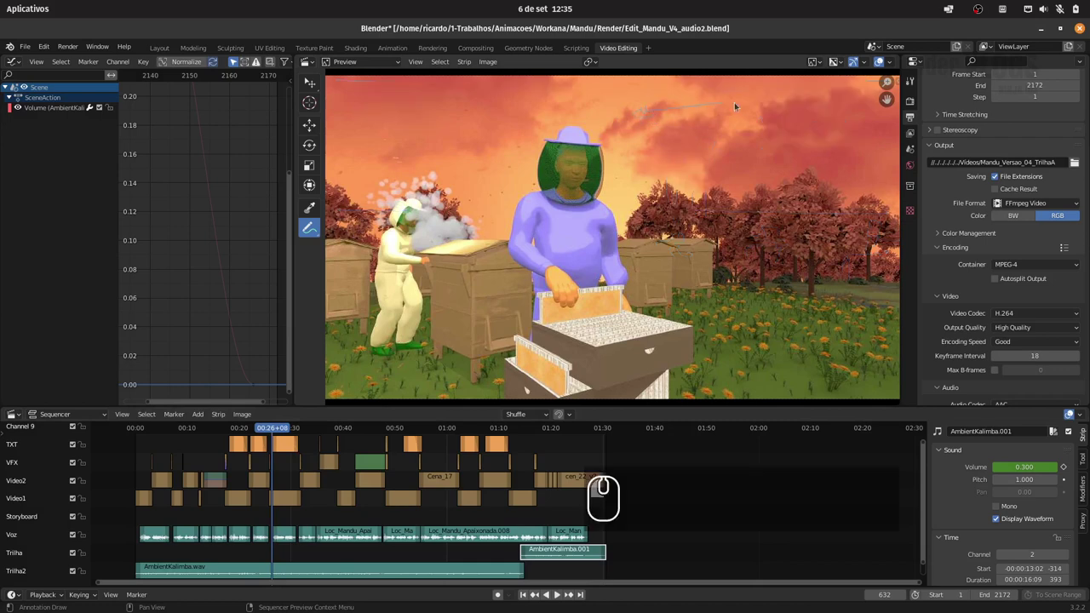
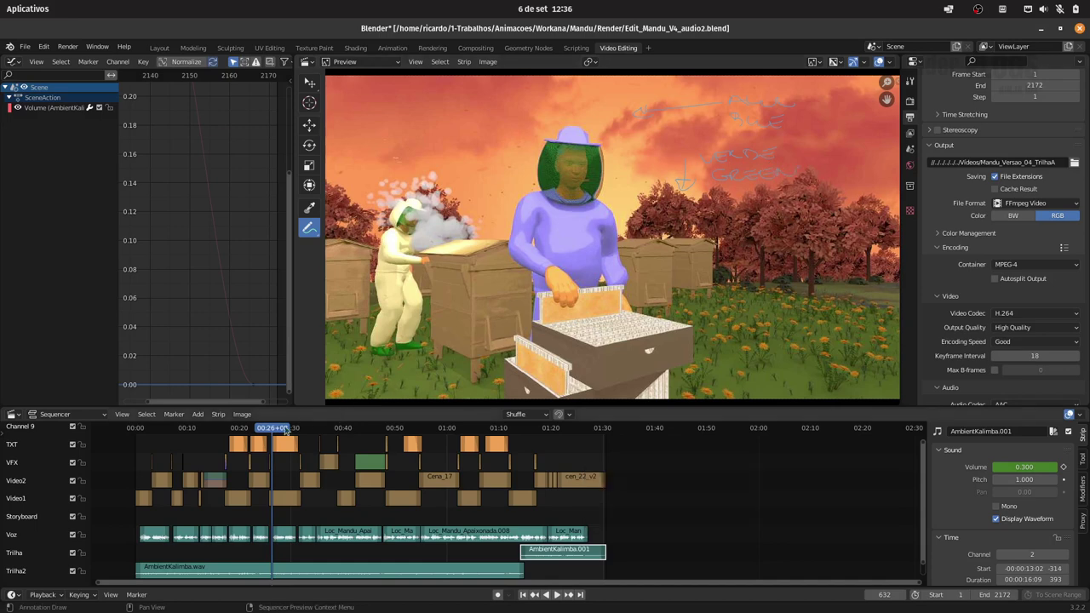
- Scrub to the fruit stall shot, mark a small sky note, and step to a later frame
{"action": "left_click_drag", "start_coordinate": [281, 430], "coordinate": [297, 433]}
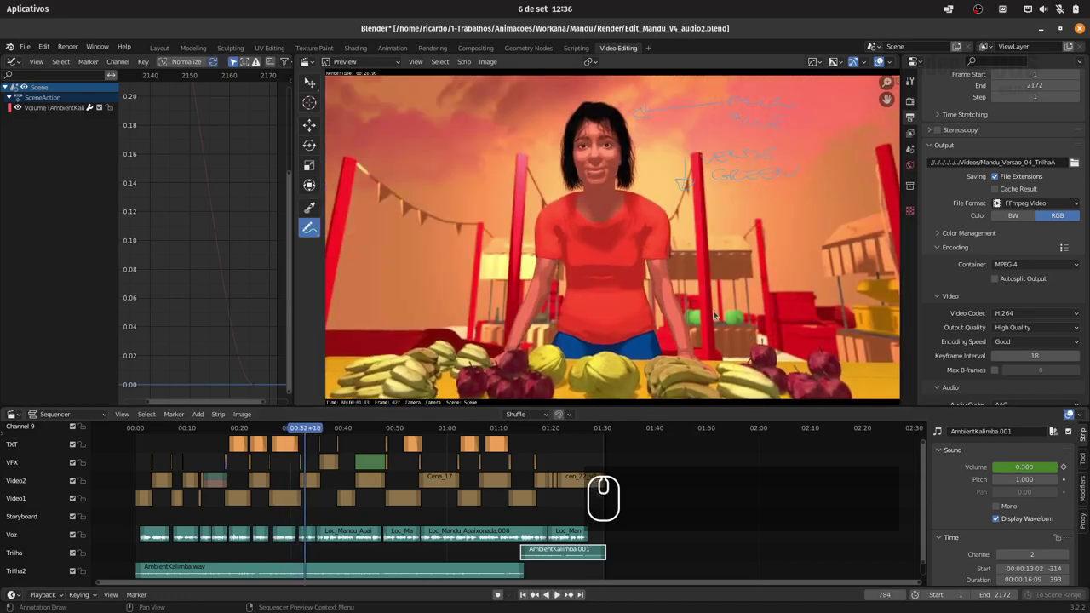
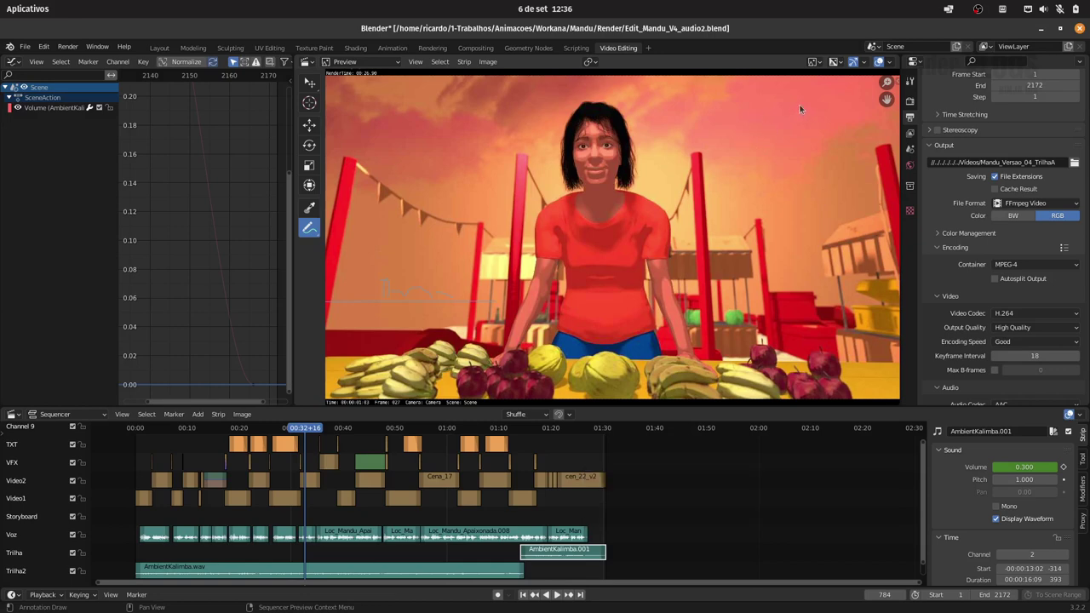
{"action": "left_click", "coordinate": [812, 103]}
{"action": "left_click", "coordinate": [762, 108]}
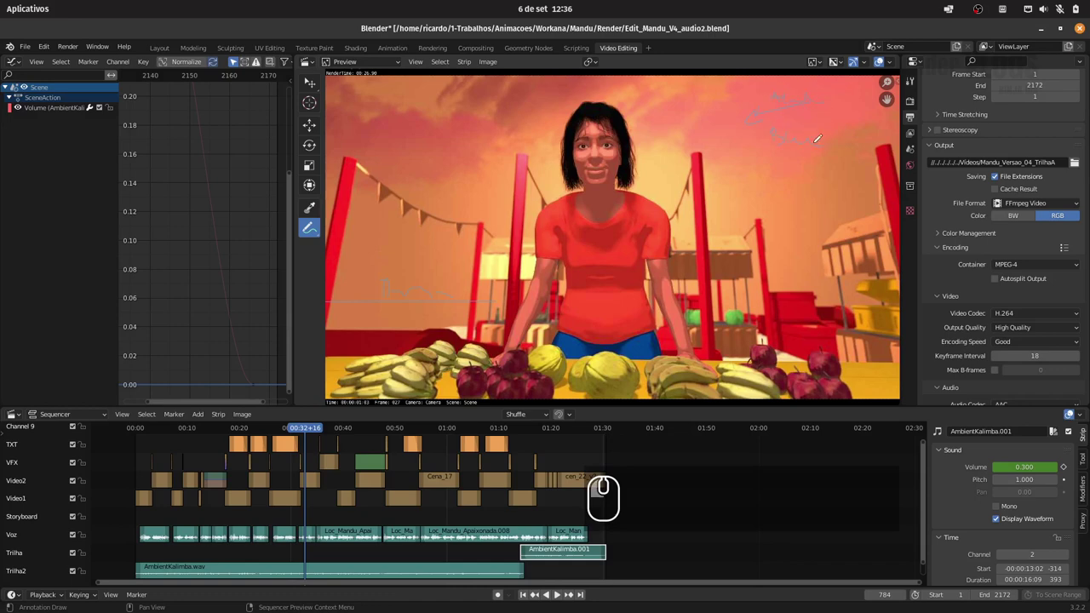
{"action": "left_click", "coordinate": [818, 137]}
- Scrub to the two-women-with-basket shot and step between its frames for markup
{"action": "left_click_drag", "start_coordinate": [310, 432], "coordinate": [336, 433]}
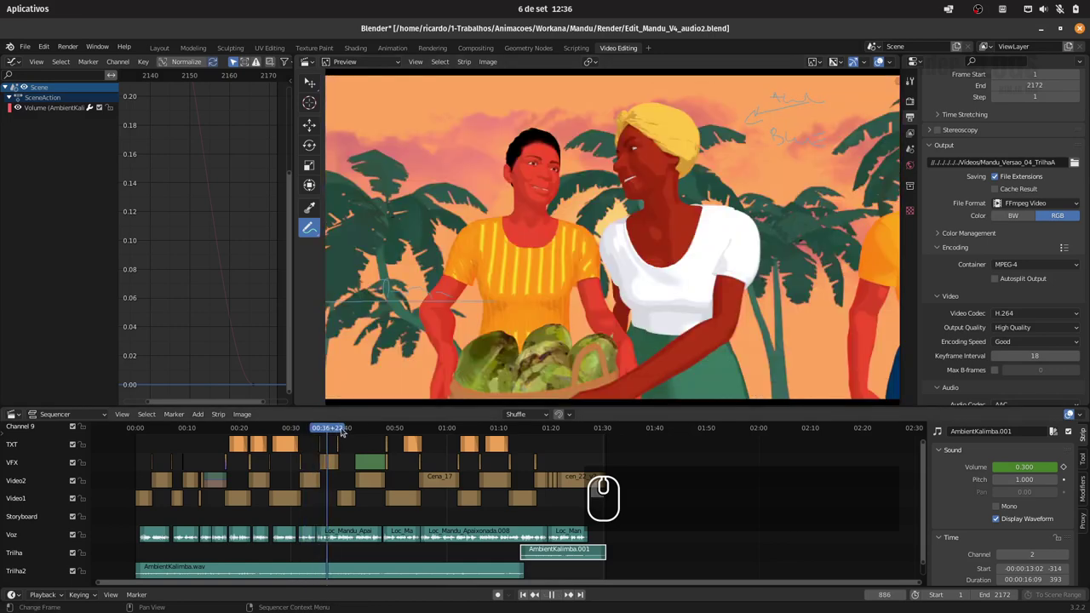
{"action": "left_click", "coordinate": [331, 433]}
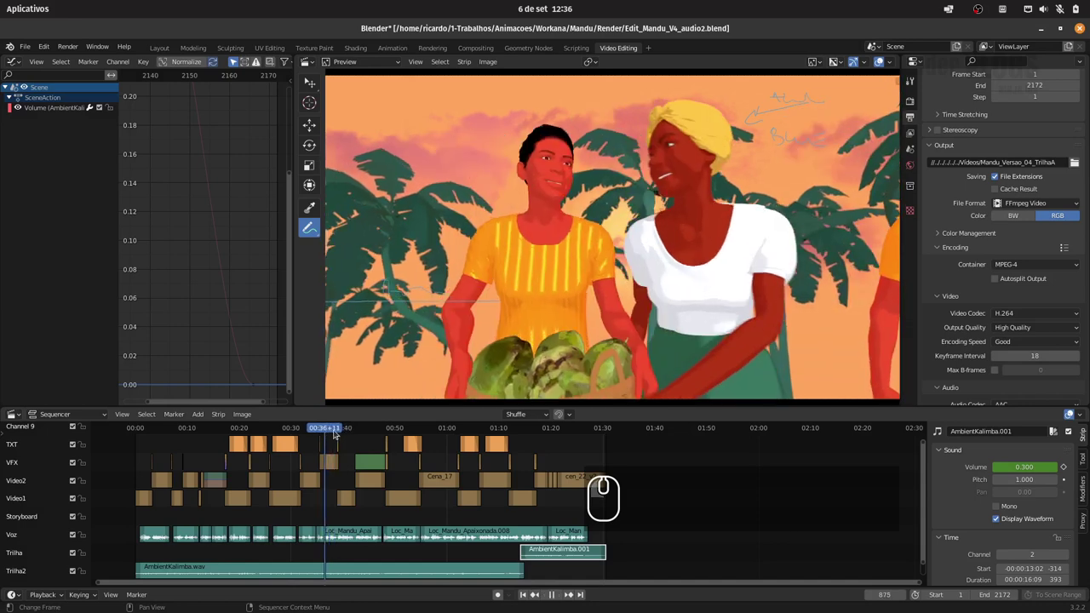
{"action": "left_click", "coordinate": [325, 434]}
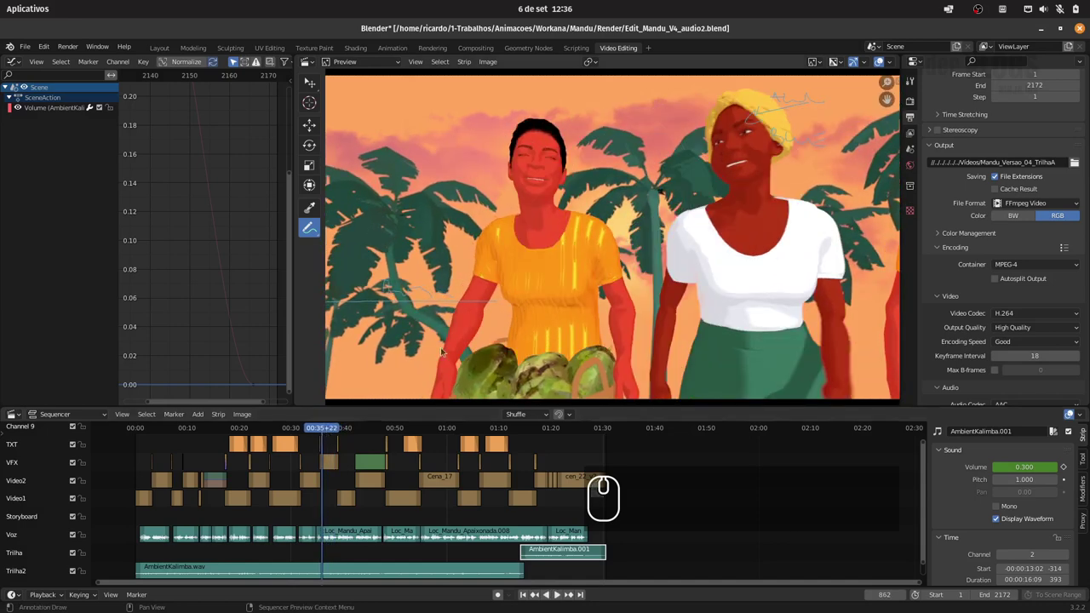
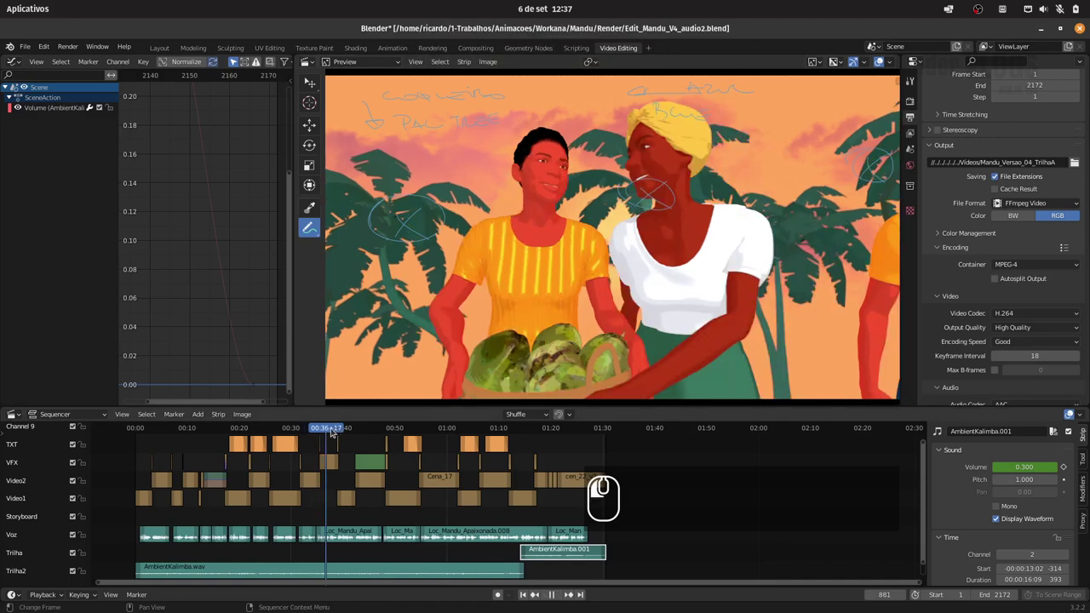
{"action": "left_click", "coordinate": [330, 432]}
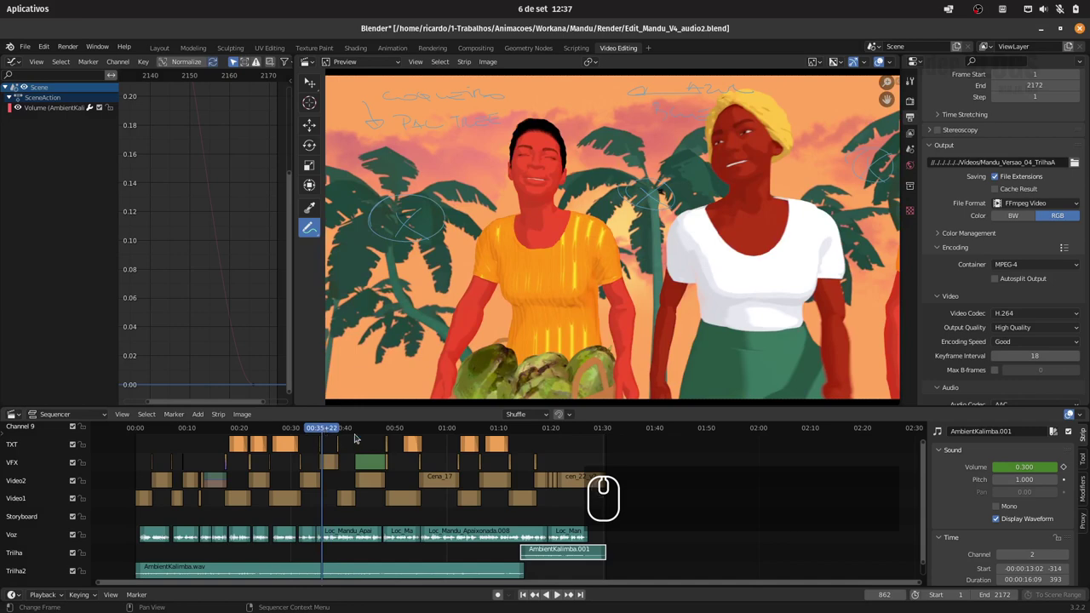
- Scrub to the jam jar shot and draw an arrow note in the right-hand sky
{"action": "left_click_drag", "start_coordinate": [332, 432], "coordinate": [345, 433]}
{"action": "left_click", "coordinate": [344, 433]}
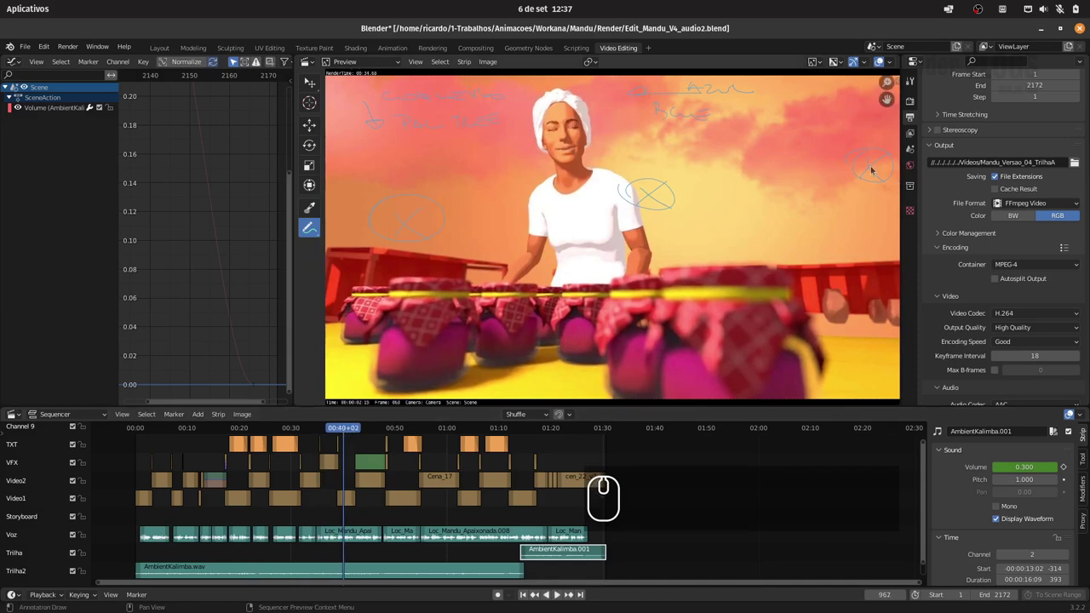
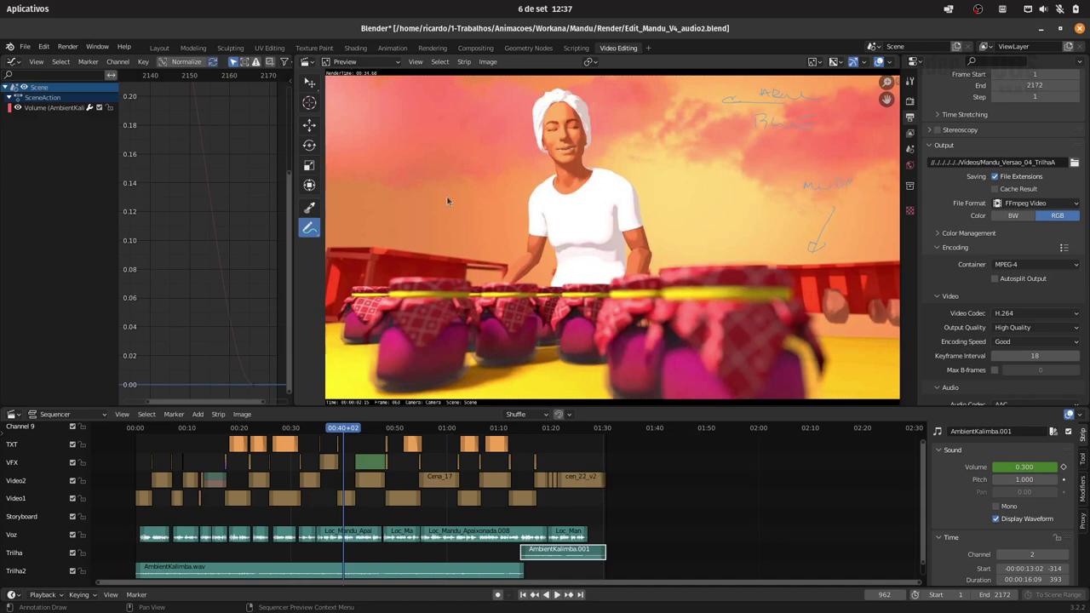
{"action": "left_click_drag", "start_coordinate": [316, 234], "coordinate": [372, 301]}
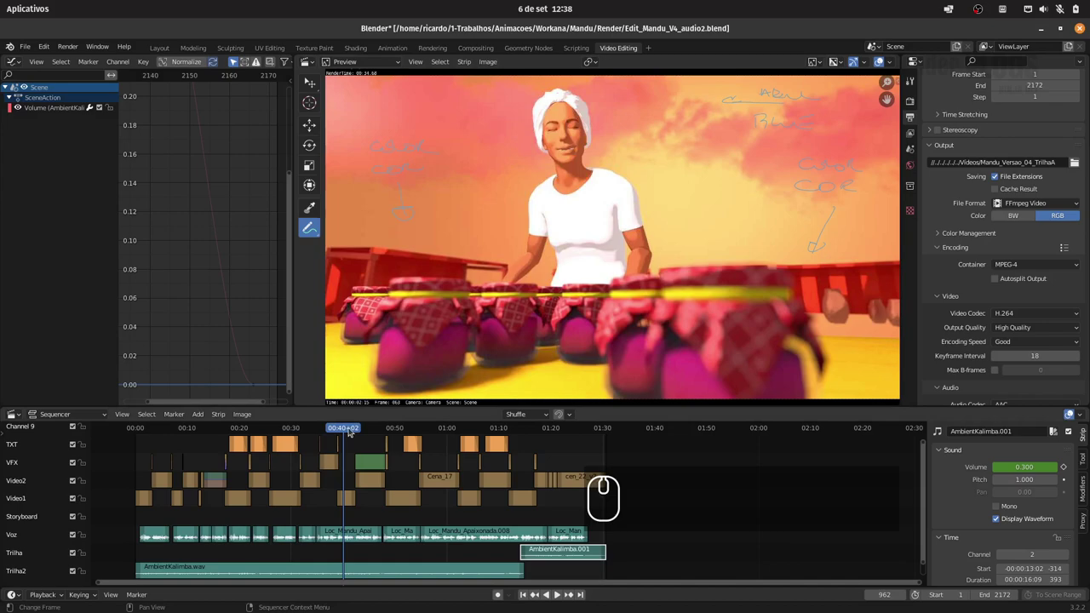
- Jump the playhead through the plant field shot frames in the Sequencer timeline
{"action": "left_click", "coordinate": [355, 429]}
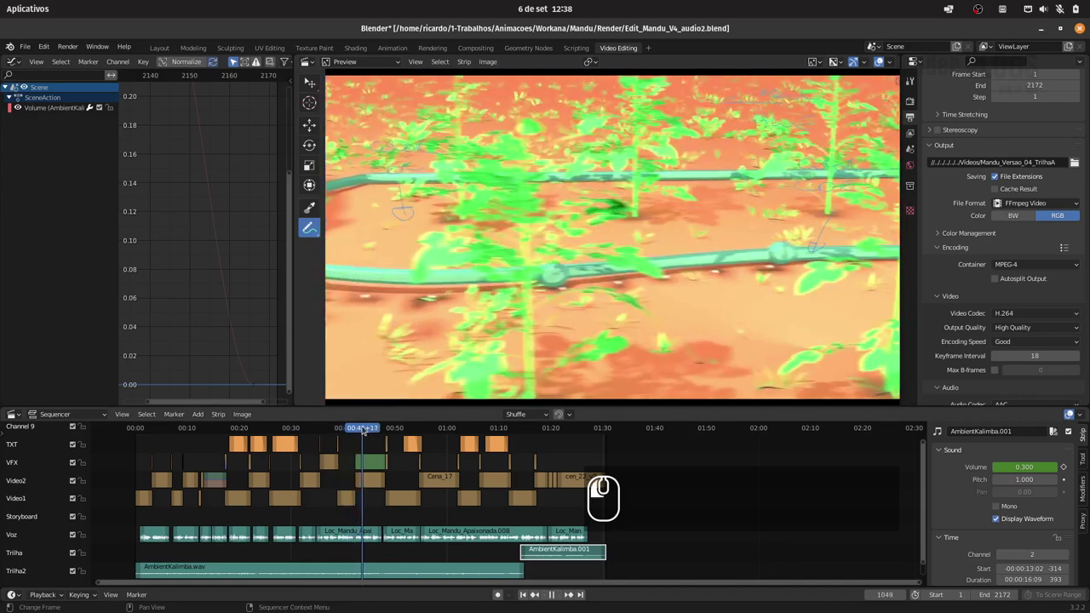
{"action": "left_click", "coordinate": [358, 431]}
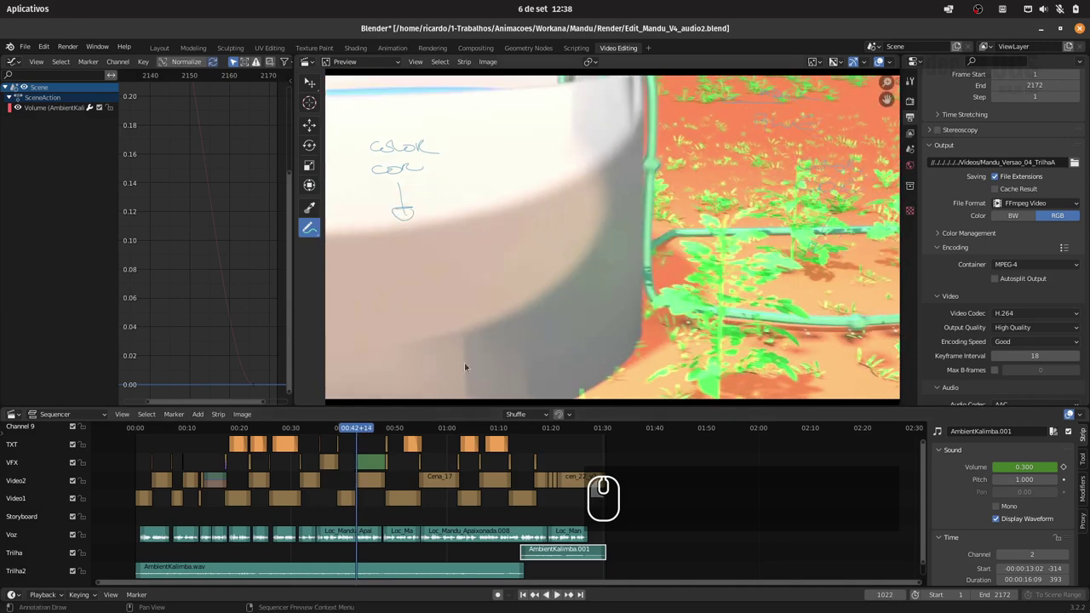
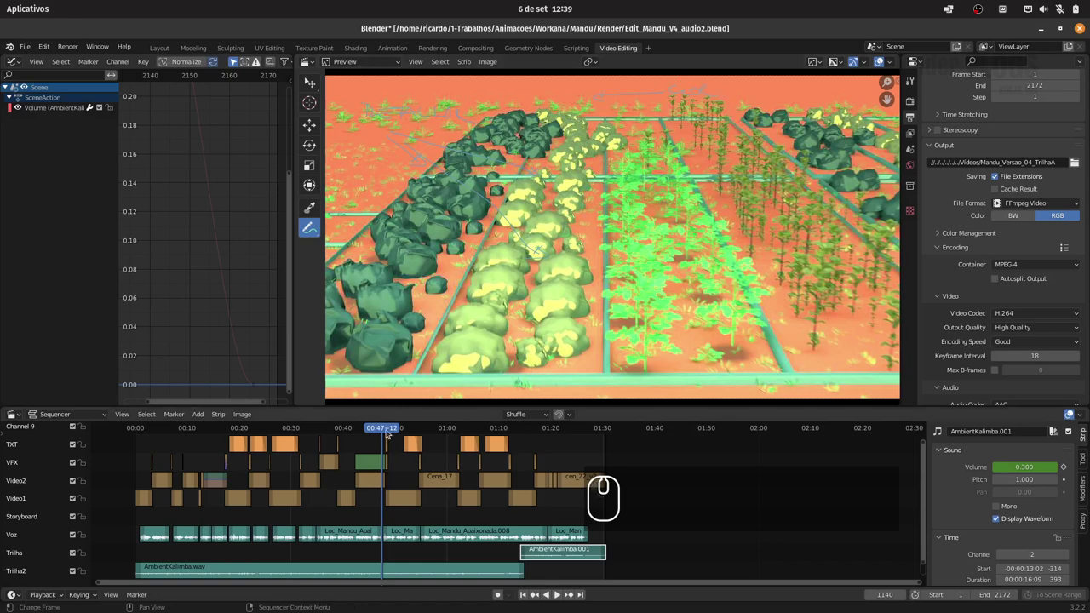
- Step through adjacent crowd-shot frames and scrub the playhead forward
{"action": "left_click", "coordinate": [388, 433]}
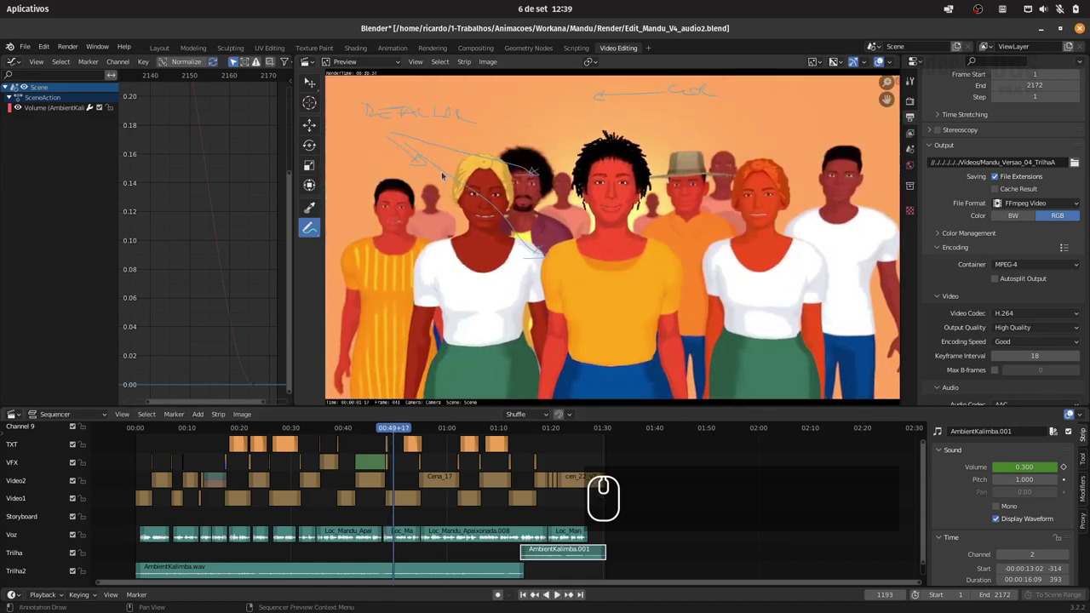
{"action": "left_click", "coordinate": [395, 428]}
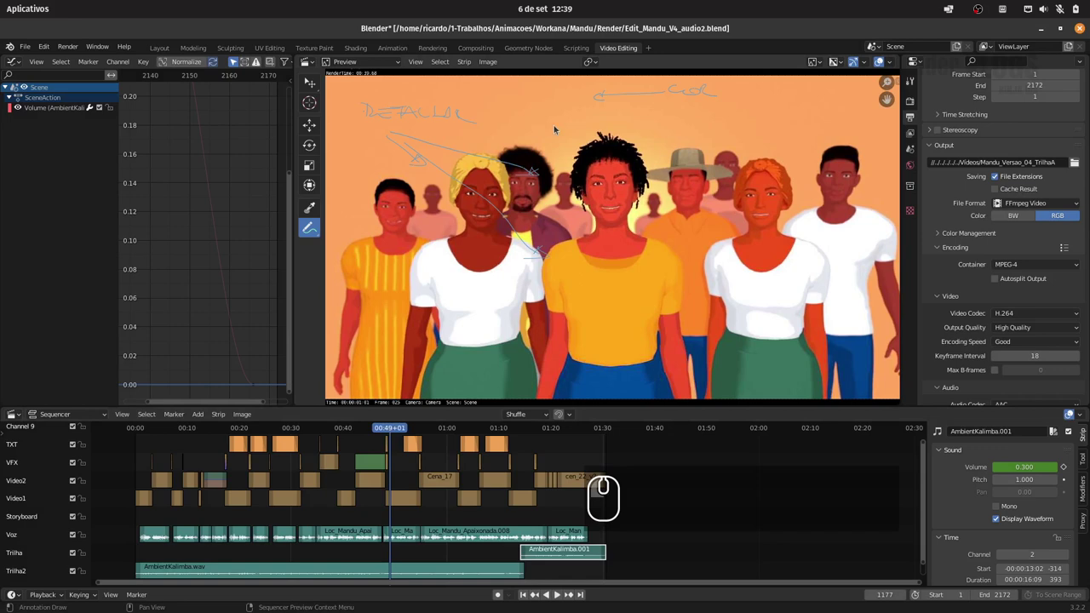
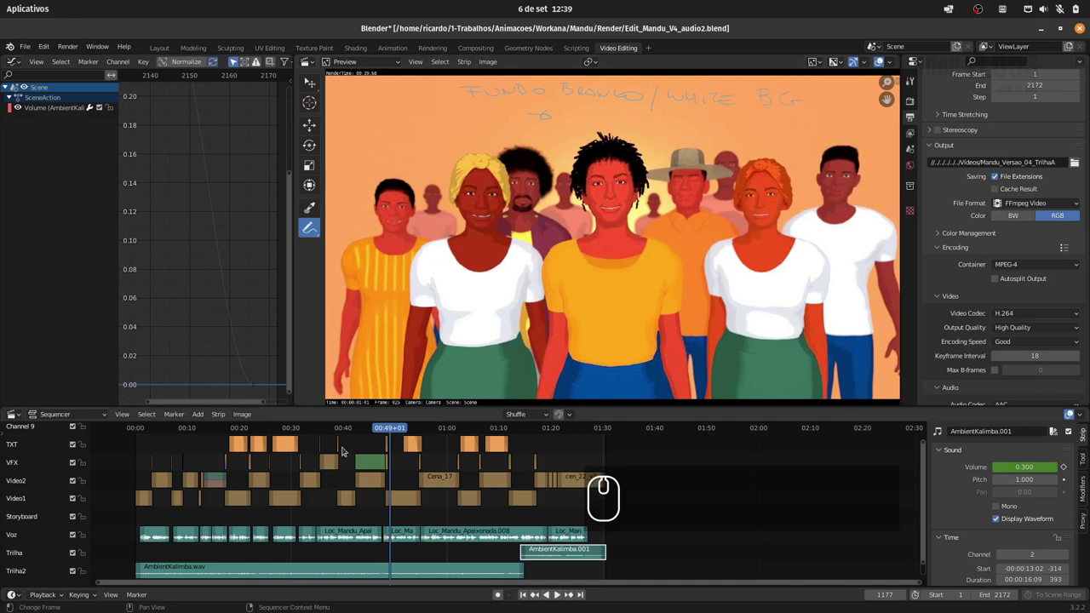
{"action": "left_click_drag", "start_coordinate": [394, 433], "coordinate": [426, 432]}
- Write the FUNDO BRANCO / WHITE BG note over the crowd shot
{"action": "double_click", "coordinate": [602, 157]}
{"action": "double_click", "coordinate": [457, 219]}
{"action": "left_click", "coordinate": [702, 244]}
- Move the playhead onto a later frame of the city walking shot
{"action": "left_click", "coordinate": [650, 254]}
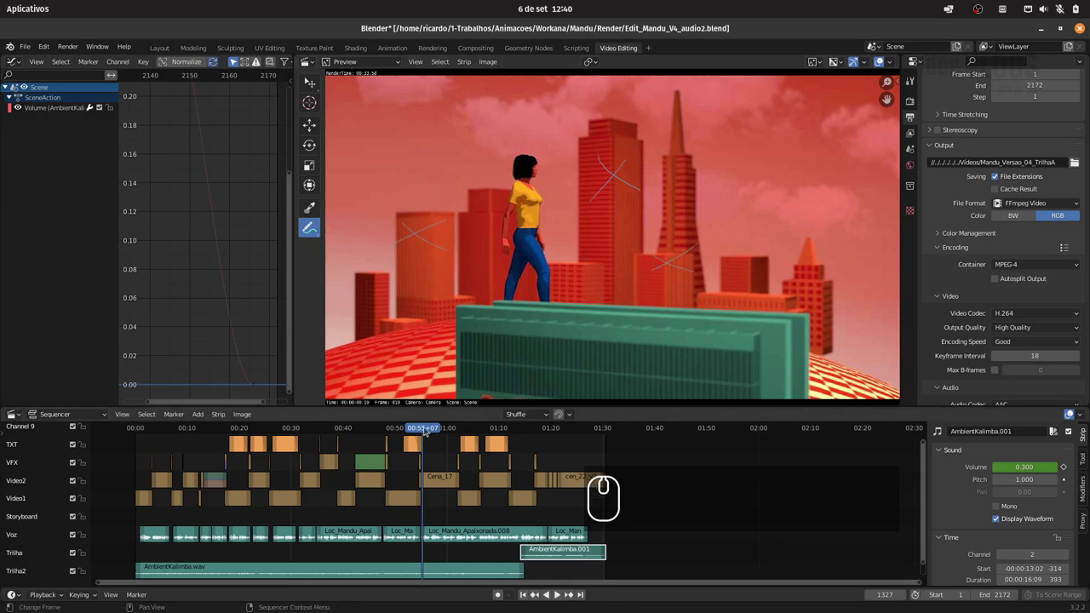
{"action": "left_click", "coordinate": [424, 431]}
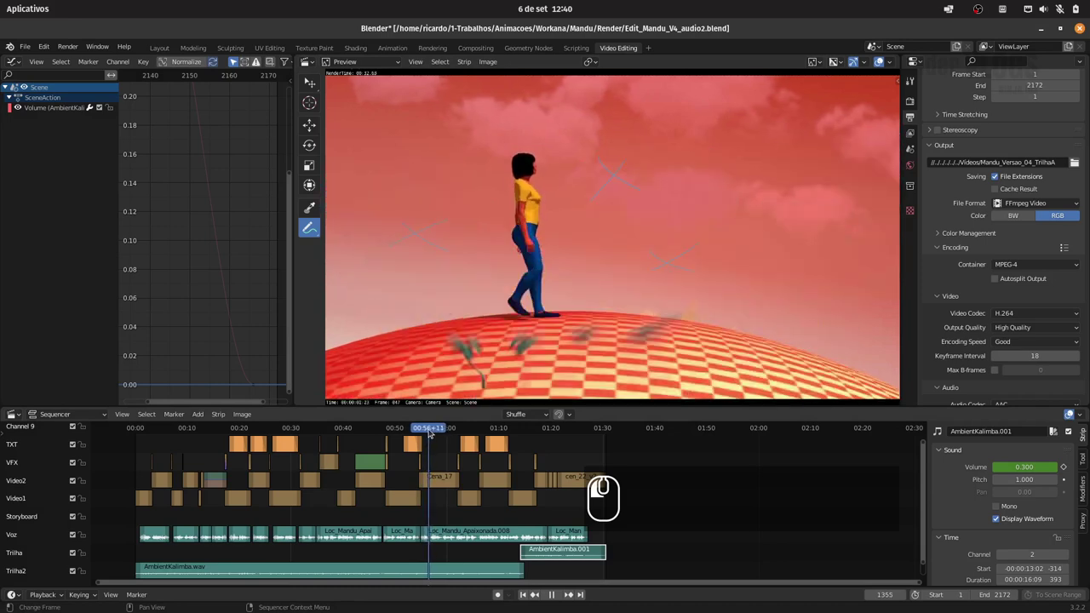
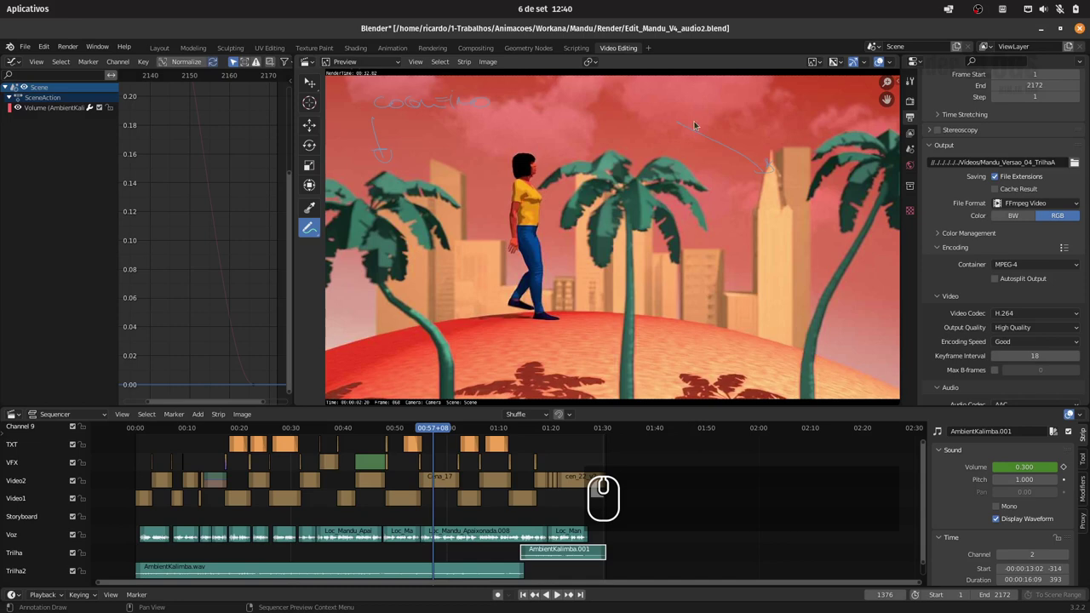
- Handwrite the two-line palm-tree note in the upper-left sky
{"action": "left_click", "coordinate": [664, 98]}
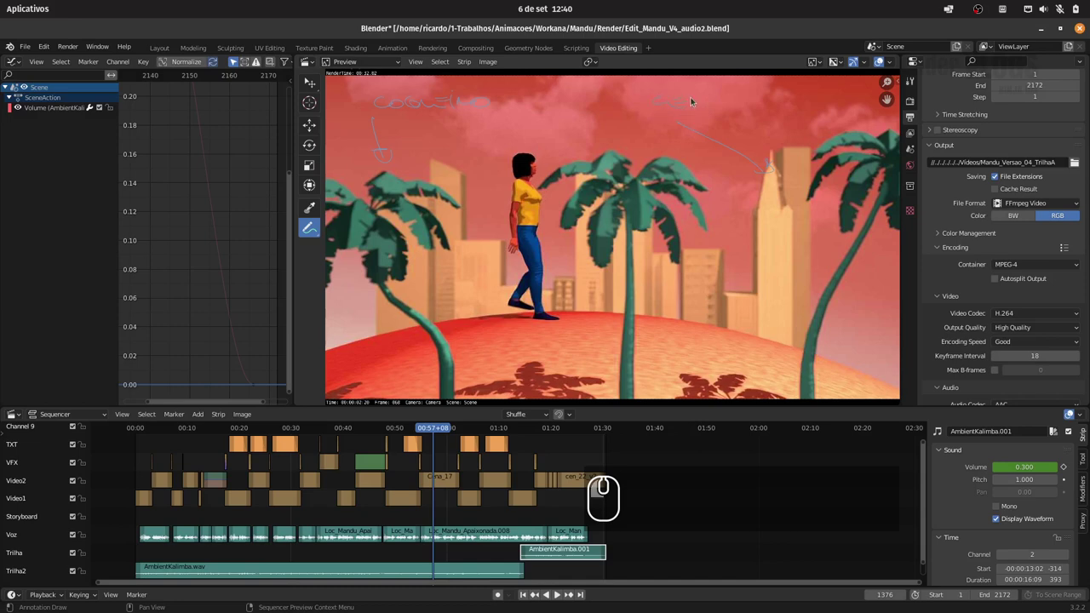
{"action": "double_click", "coordinate": [397, 122]}
{"action": "left_click", "coordinate": [415, 127]}
{"action": "double_click", "coordinate": [448, 125]}
{"action": "left_click", "coordinate": [496, 121]}
{"action": "left_click_drag", "start_coordinate": [510, 121], "coordinate": [547, 121]}
{"action": "left_click", "coordinate": [547, 120]}
{"action": "left_click", "coordinate": [540, 128]}
{"action": "left_click", "coordinate": [542, 120]}
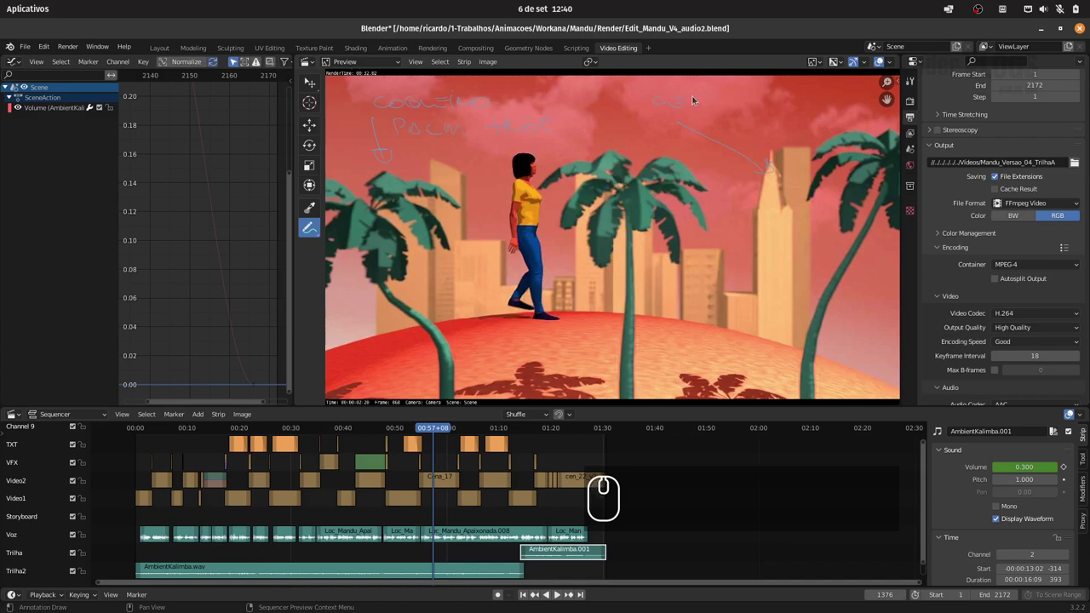
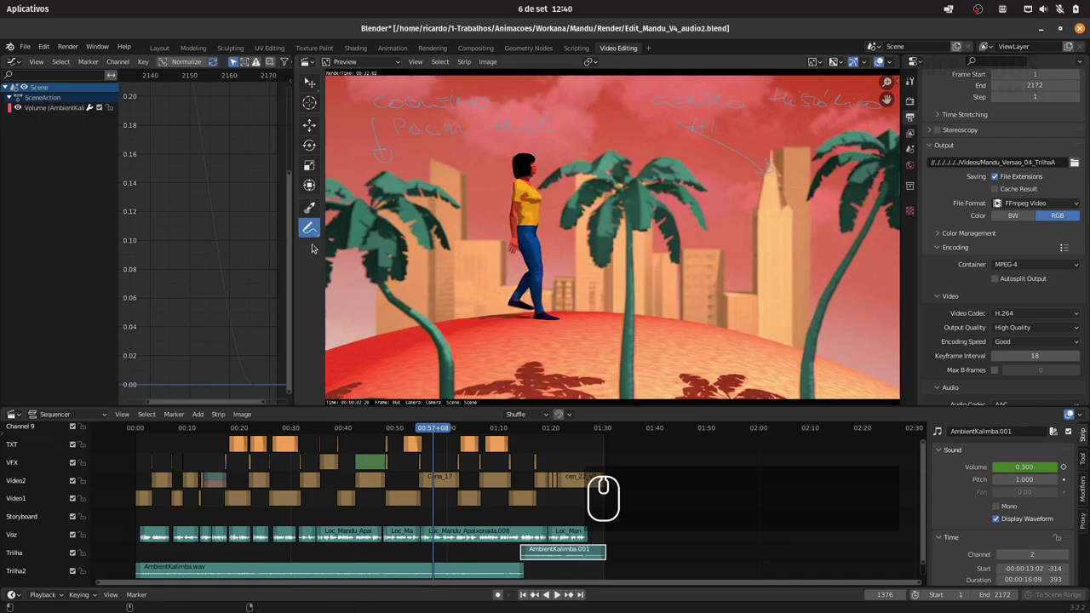
- Write the CENTRO HISTÓRICO note with an arrow in the right-hand sky
{"action": "left_click_drag", "start_coordinate": [311, 236], "coordinate": [434, 267]}
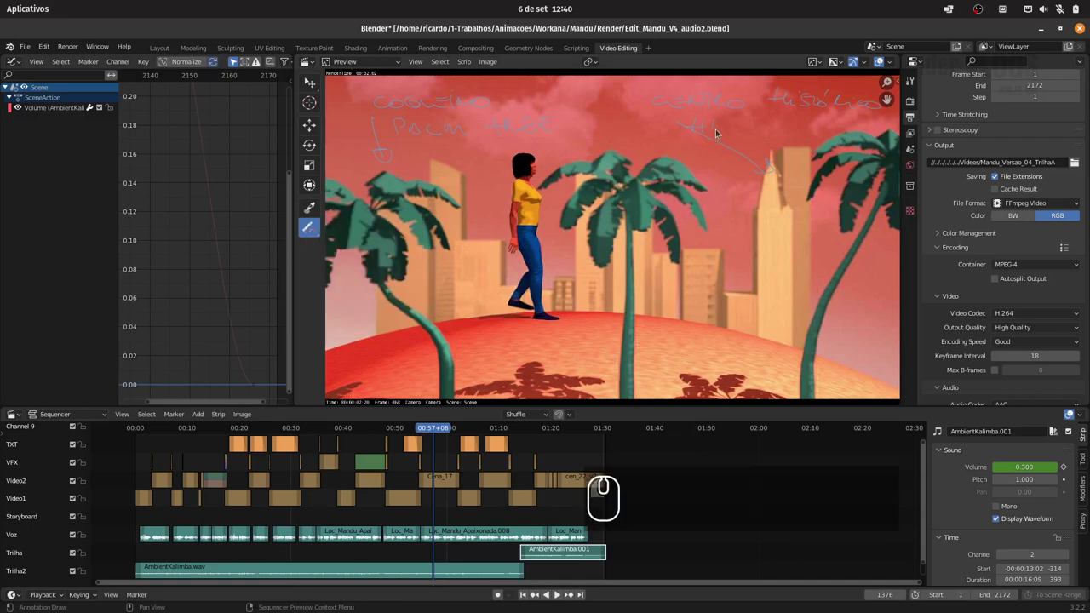
{"action": "left_click", "coordinate": [715, 130]}
{"action": "left_click_drag", "start_coordinate": [314, 232], "coordinate": [391, 229]}
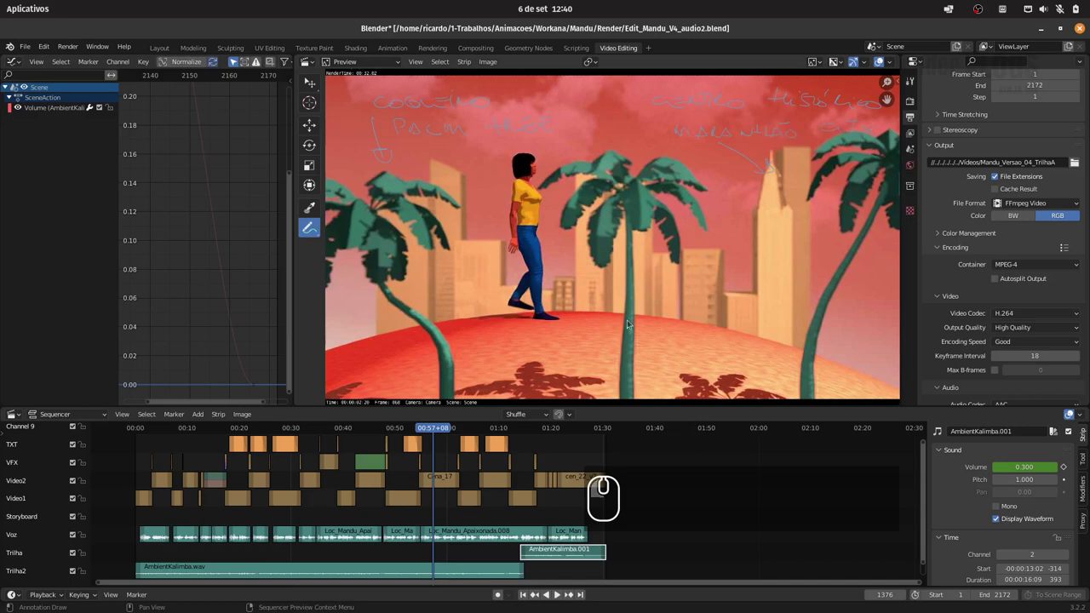
- Jump to the elephant shot and write CÉU AZUL in its sky
{"action": "left_click", "coordinate": [439, 431]}
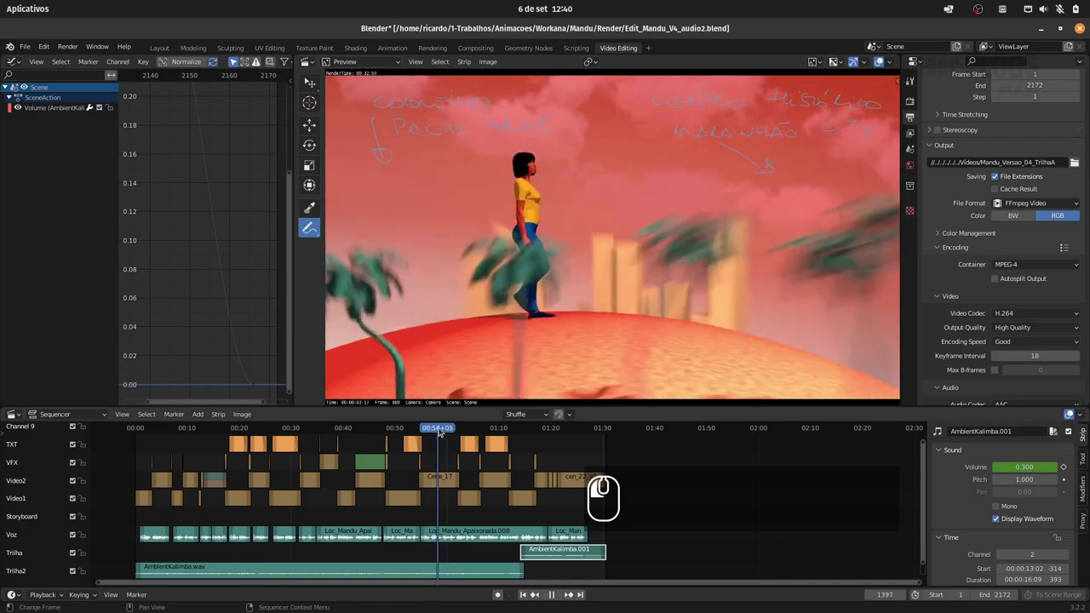
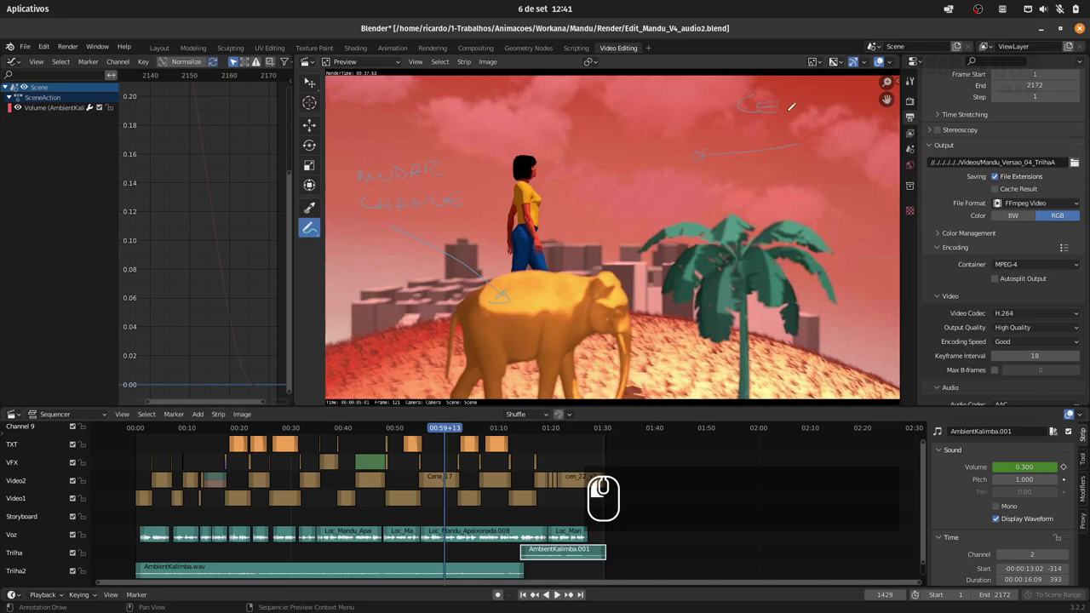
{"action": "left_click", "coordinate": [785, 93]}
{"action": "left_click", "coordinate": [809, 101]}
{"action": "left_click", "coordinate": [824, 105]}
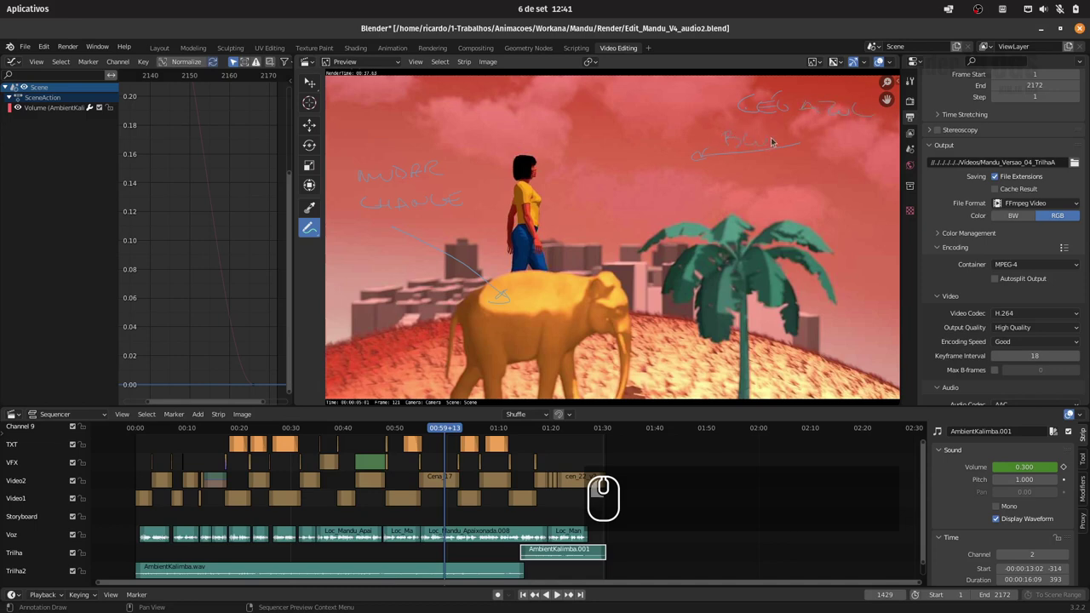
- Add BLUE SKY under the sky note, then advance to the classroom shot
{"action": "left_click", "coordinate": [777, 138]}
{"action": "left_click", "coordinate": [778, 138]}
{"action": "double_click", "coordinate": [824, 132]}
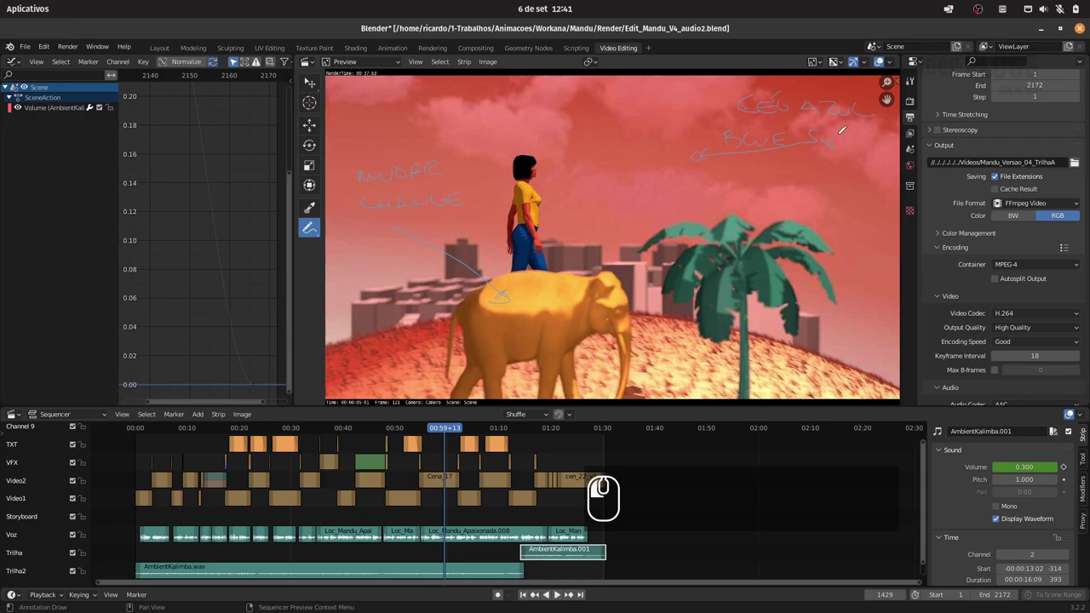
{"action": "left_click_drag", "start_coordinate": [452, 428], "coordinate": [475, 431]}
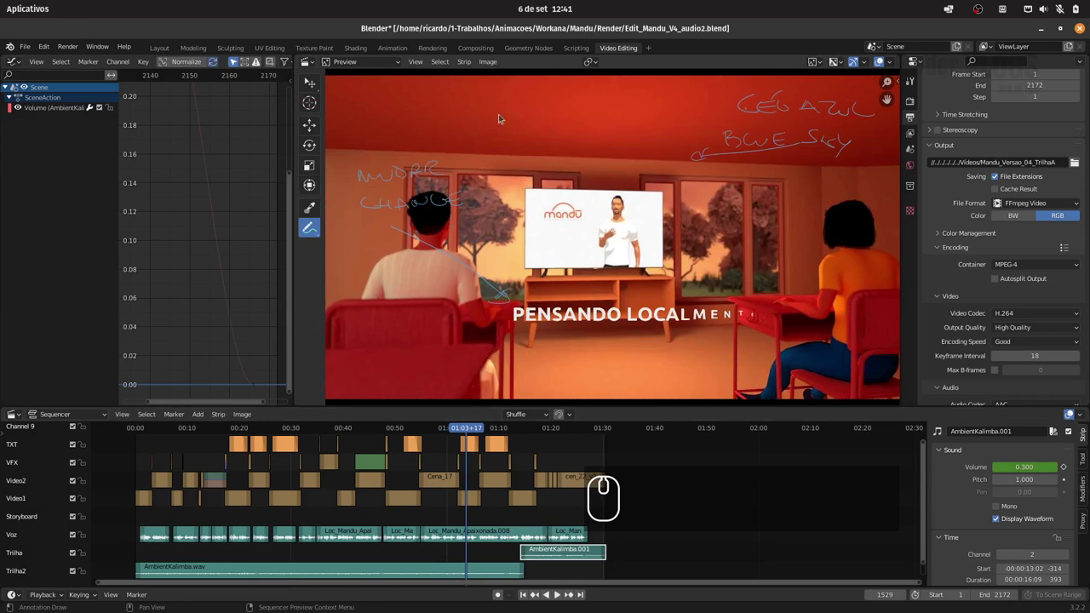
- Draw an arrow stroke across the top of the classroom shot
{"action": "left_click", "coordinate": [497, 112]}
{"action": "left_click", "coordinate": [489, 106]}
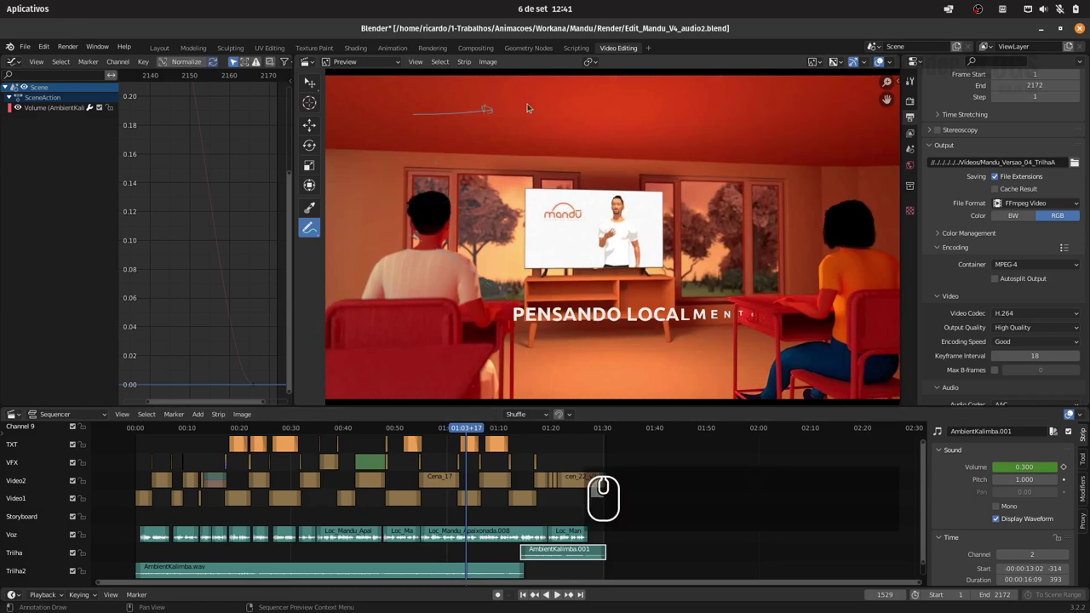
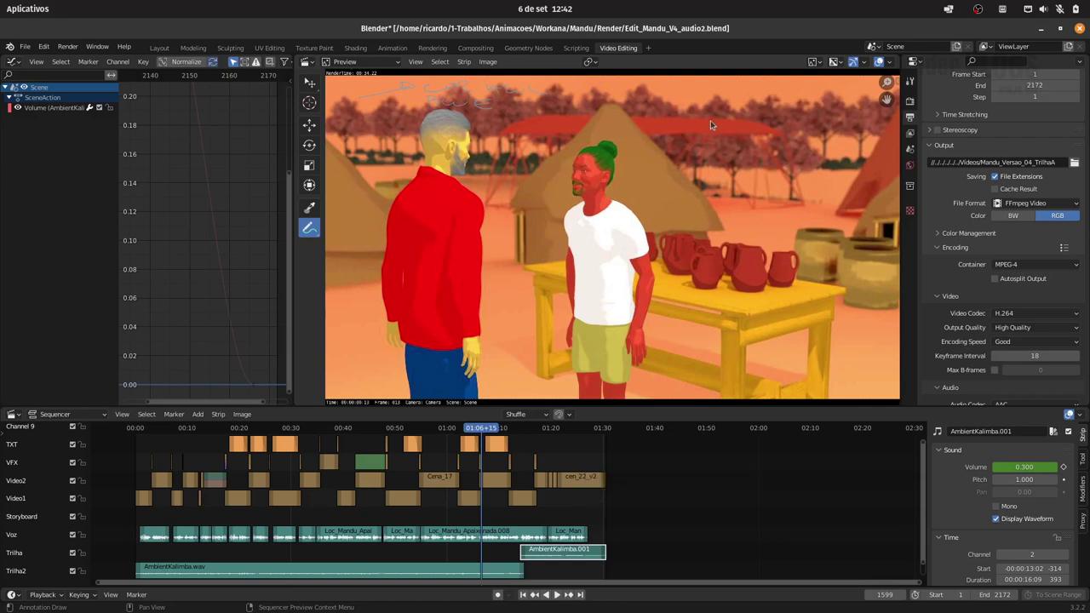
- Draw strokes across the market scene's right sky, then advance to the truck shot
{"action": "left_click", "coordinate": [711, 123]}
{"action": "left_click", "coordinate": [713, 114]}
{"action": "left_click_drag", "start_coordinate": [754, 94], "coordinate": [804, 114]}
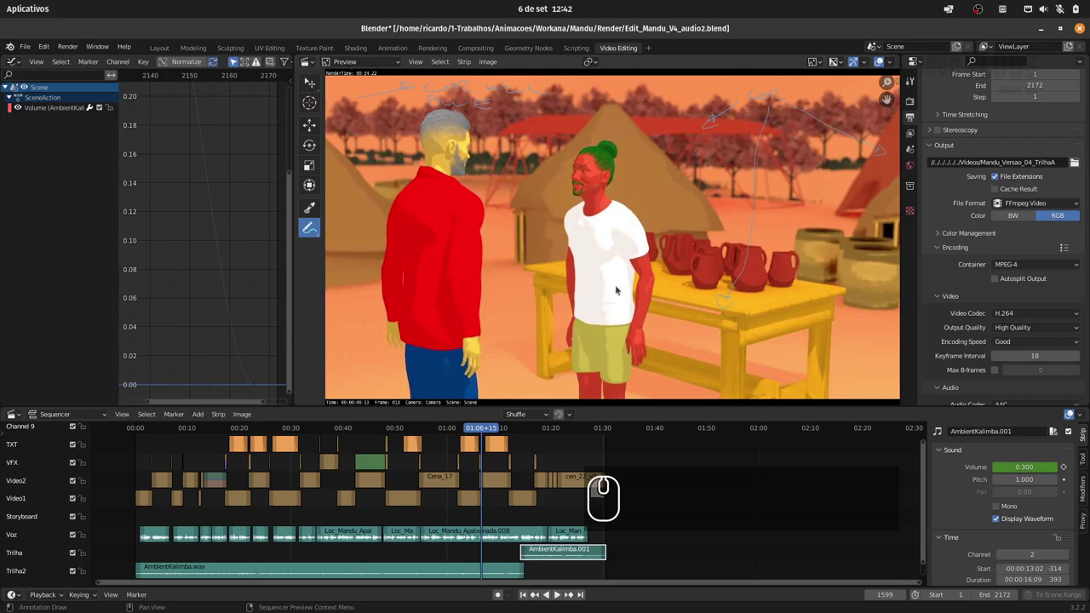
{"action": "left_click_drag", "start_coordinate": [486, 430], "coordinate": [548, 434]}
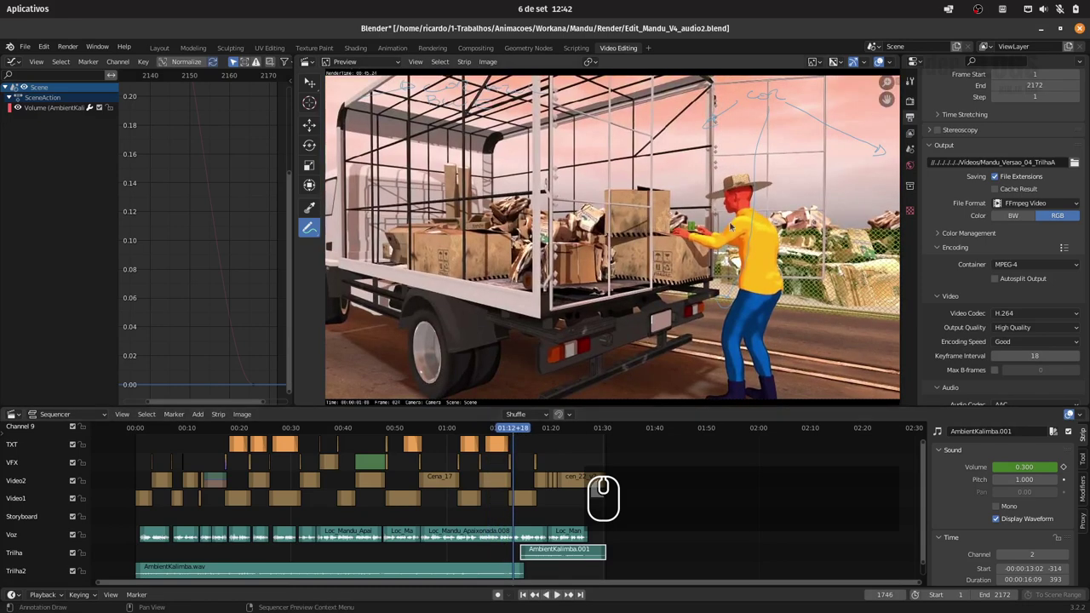
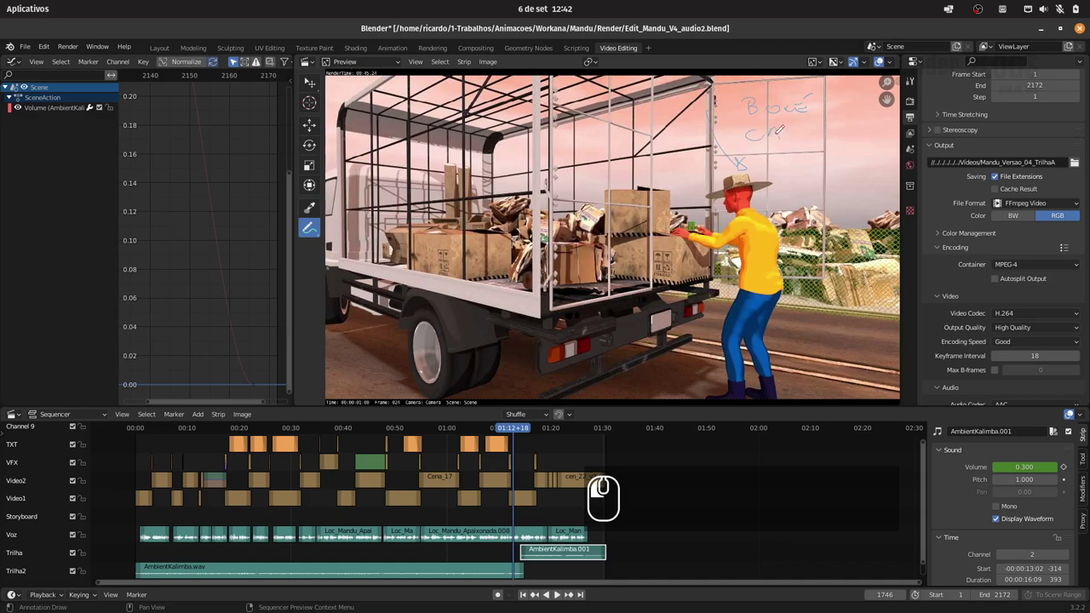
- Write the BONÉ / CAP note near the farmer's hat
{"action": "left_click", "coordinate": [613, 258]}
{"action": "left_click", "coordinate": [613, 259]}
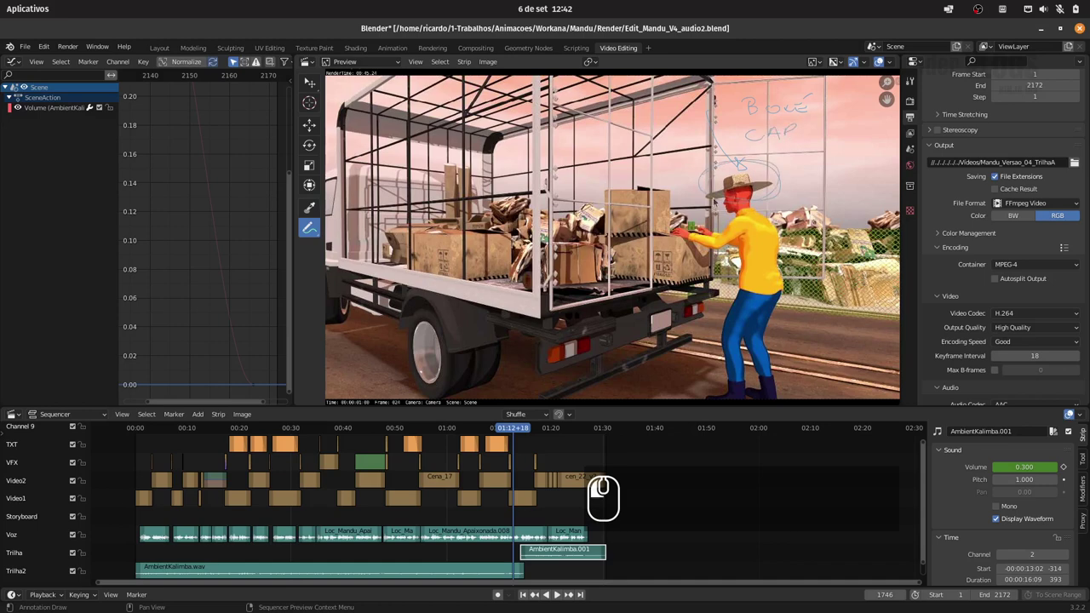
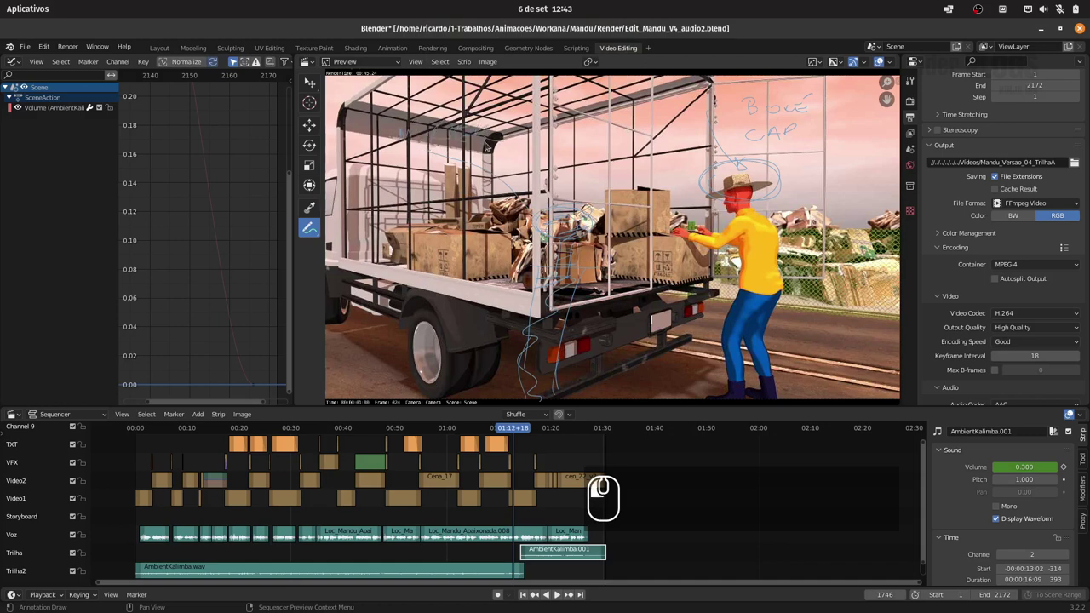
- Write a note over the truck's cage
{"action": "left_click", "coordinate": [613, 259]}
{"action": "left_click", "coordinate": [613, 259]}
{"action": "left_click", "coordinate": [613, 259]}
{"action": "left_click", "coordinate": [613, 258]}
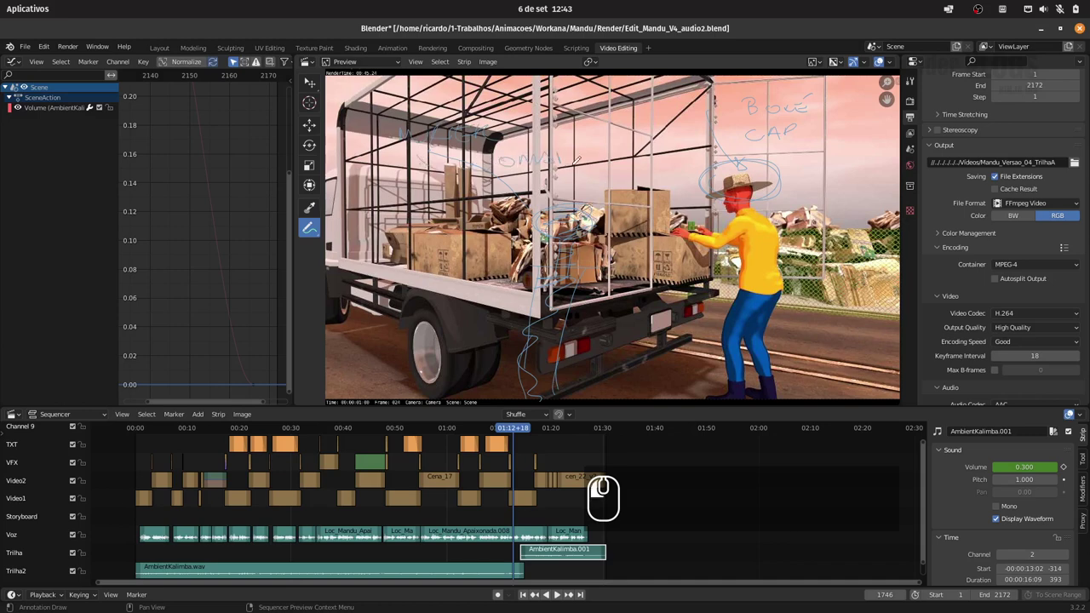
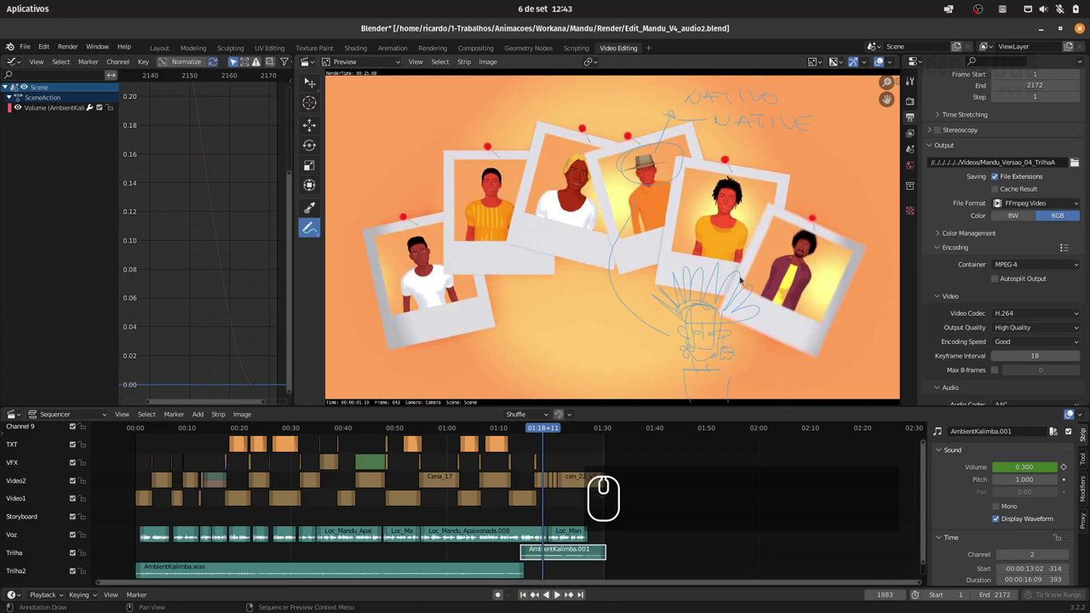
- Return to the truck shot and save Edit_Mandu_V4_audio2.blend
{"action": "left_click_drag", "start_coordinate": [549, 431], "coordinate": [549, 429]}
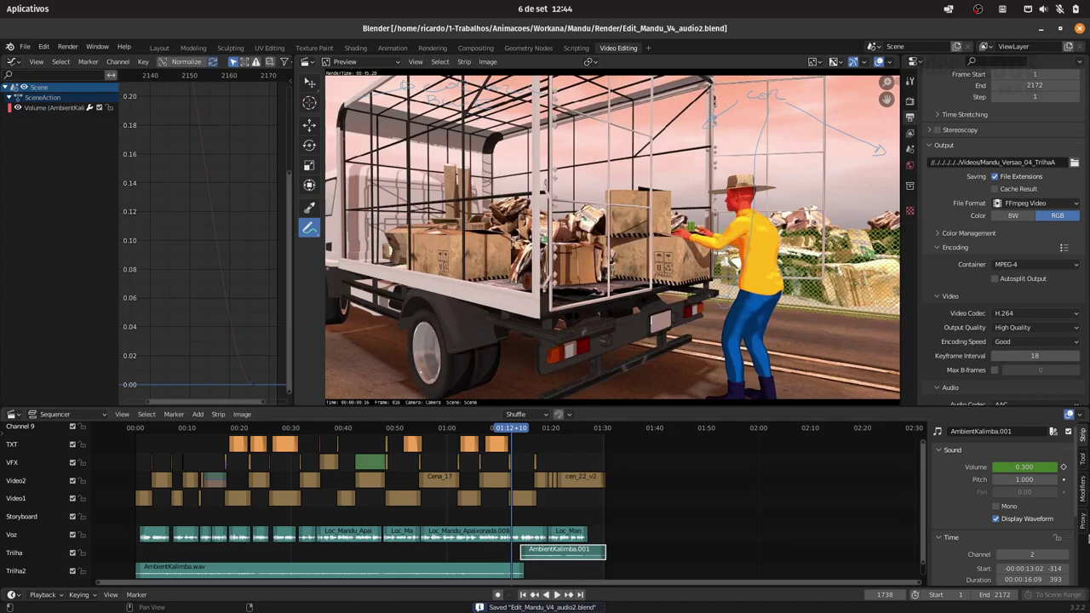
{"action": "left_click", "coordinate": [613, 260]}
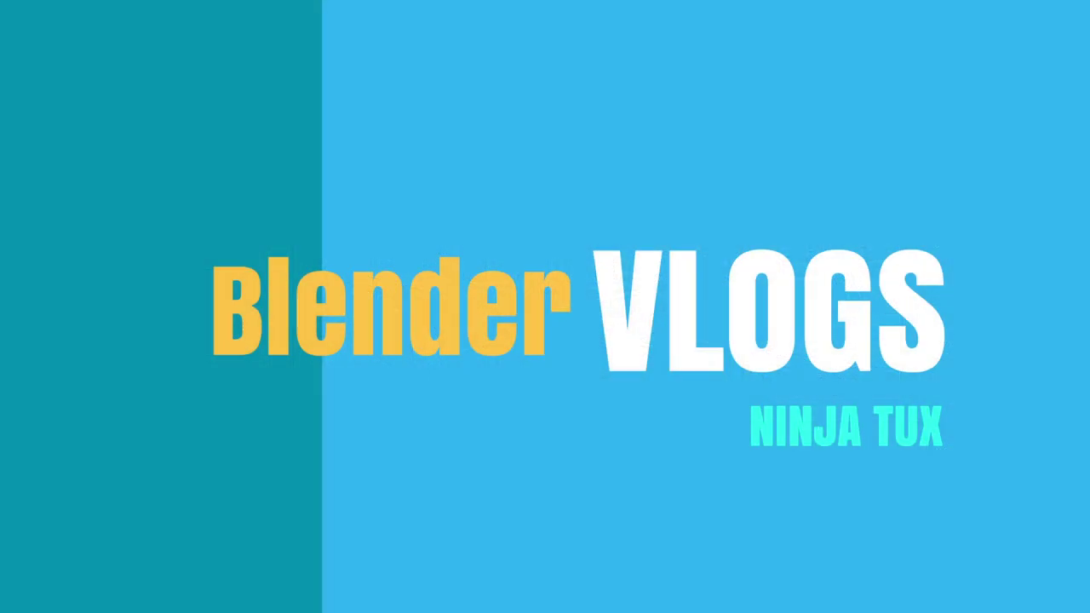